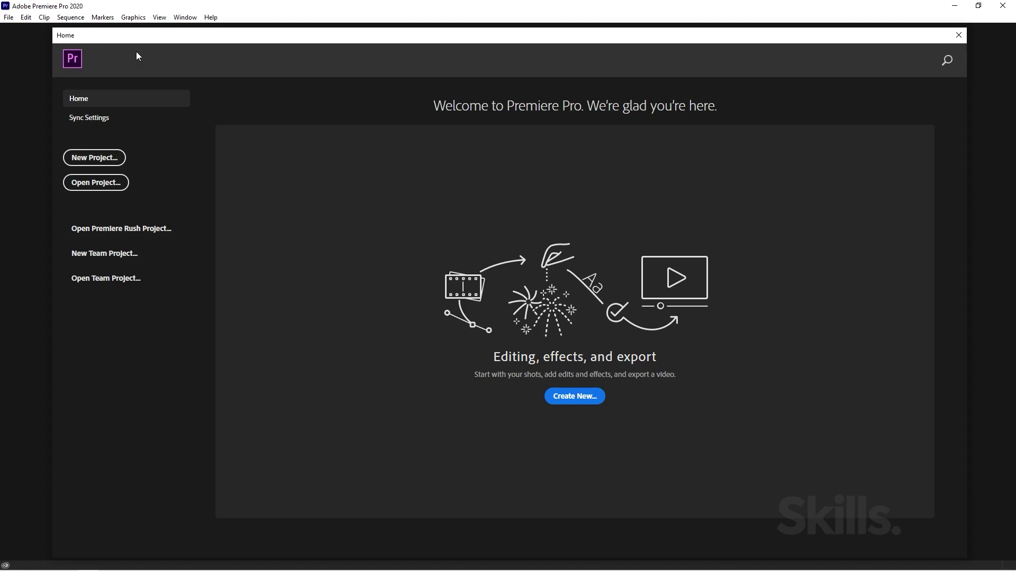
Step: Start a new project from the Home screen
left_click(280, 364)
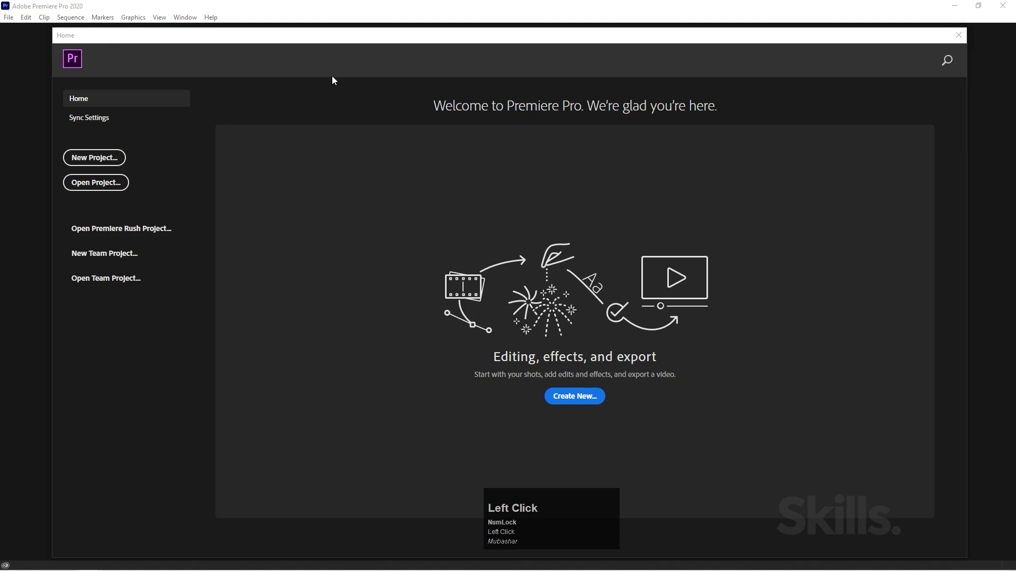
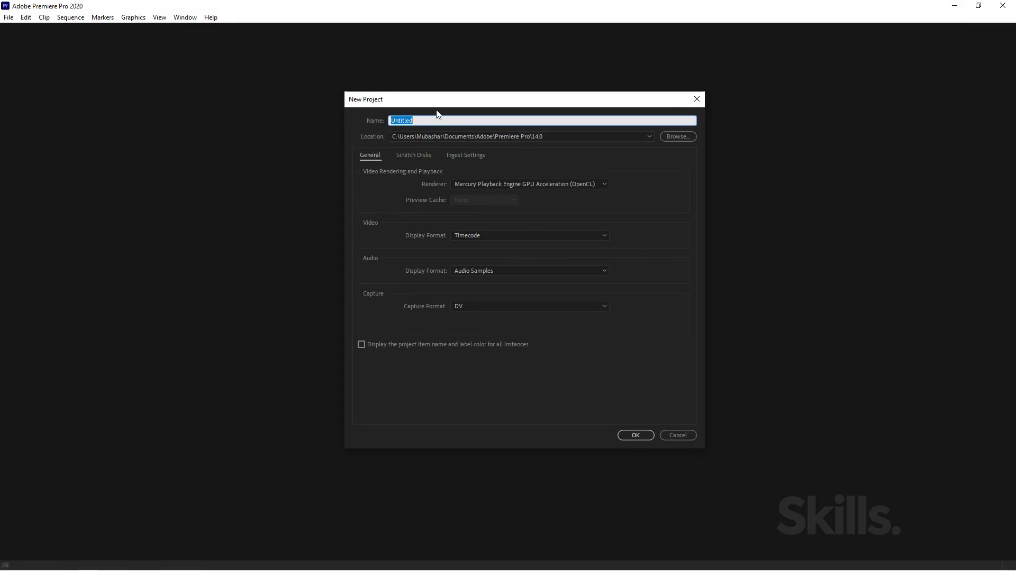
left_click(443, 102)
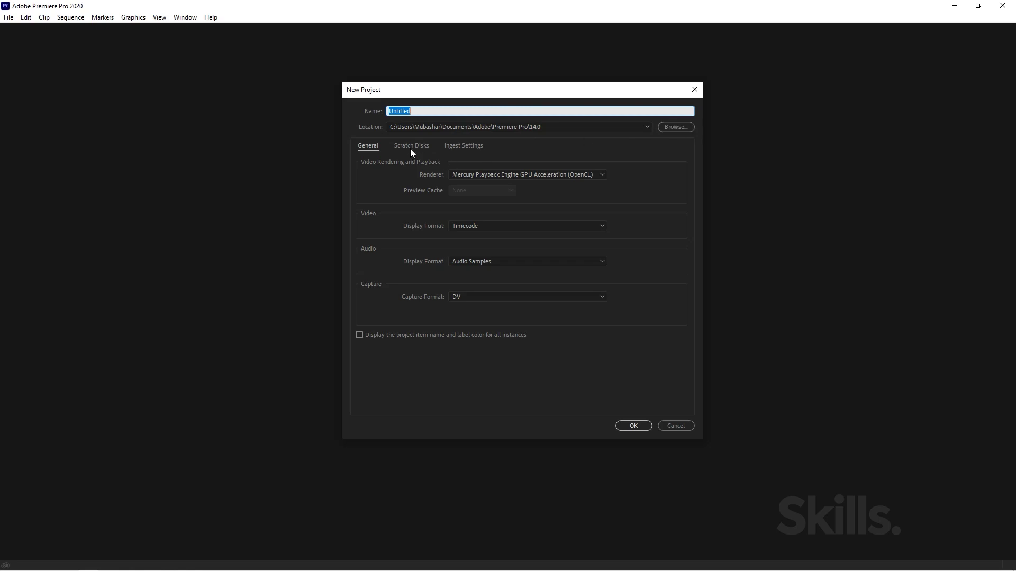
Step: View the Scratch Disks settings showing where project media is stored
left_click(415, 152)
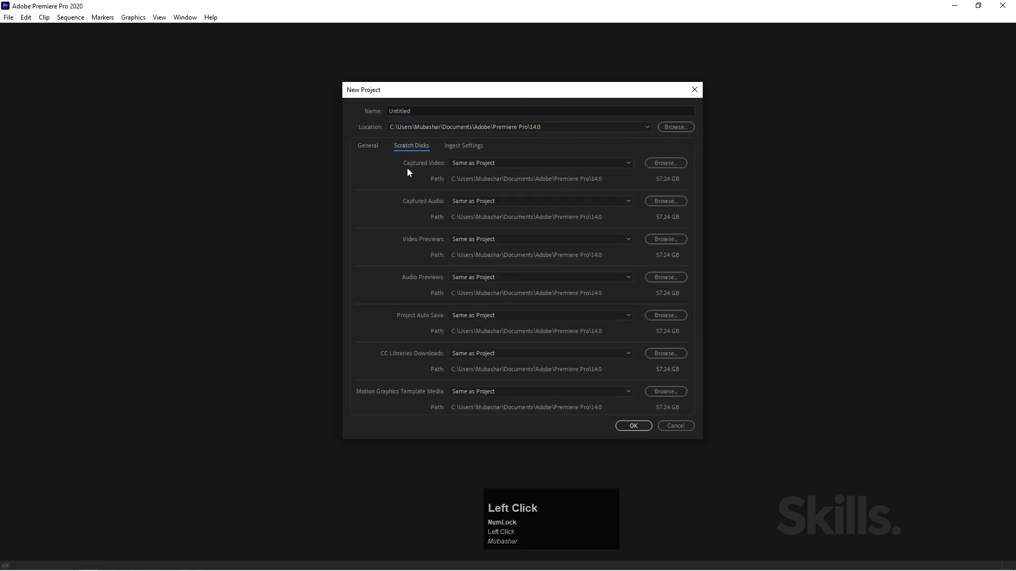
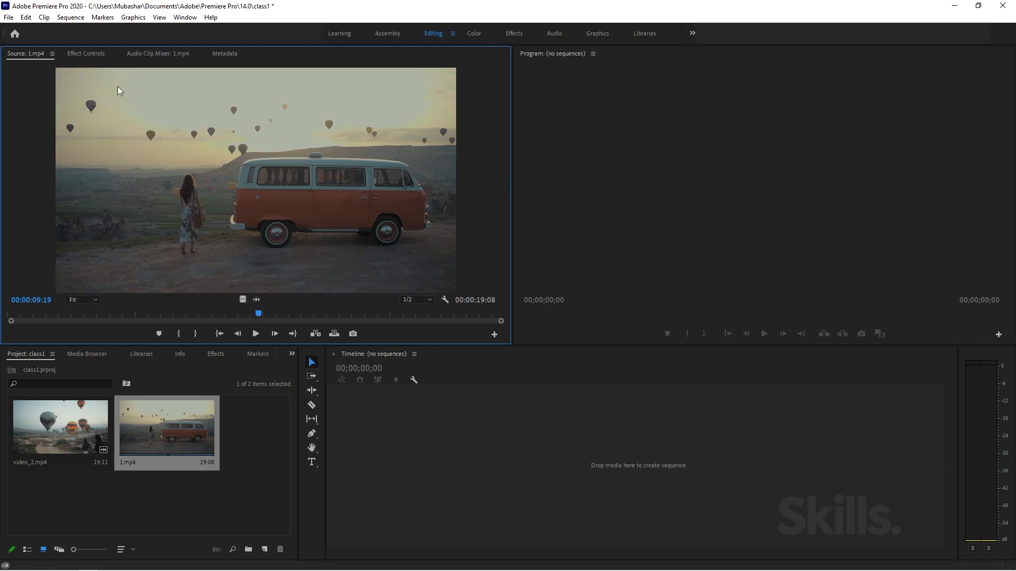
Step: Dock Effect Controls as its own panel left of a narrower Source Monitor
left_click(90, 51)
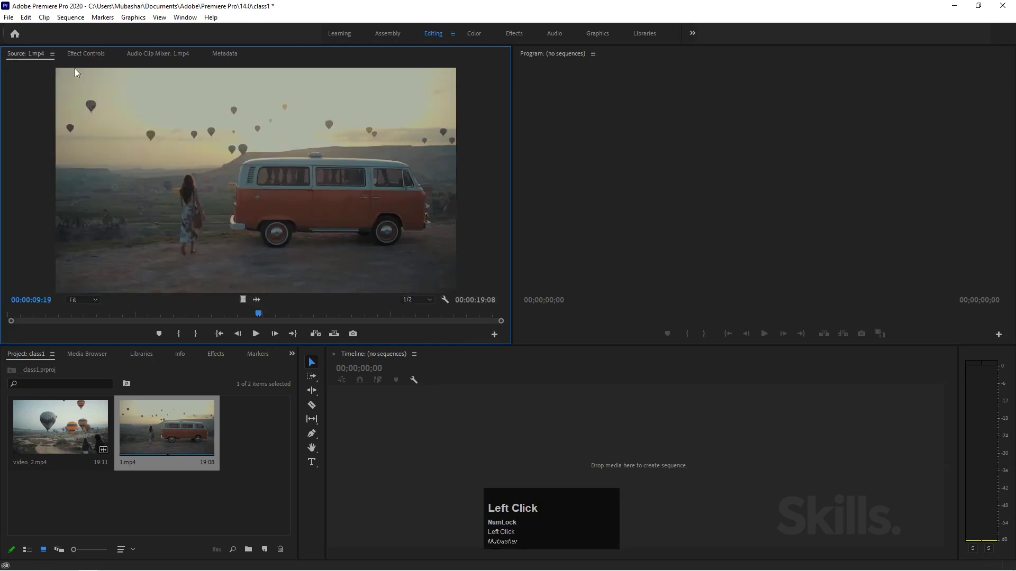
left_click_drag(28, 59, 482, 180)
left_click(746, 193)
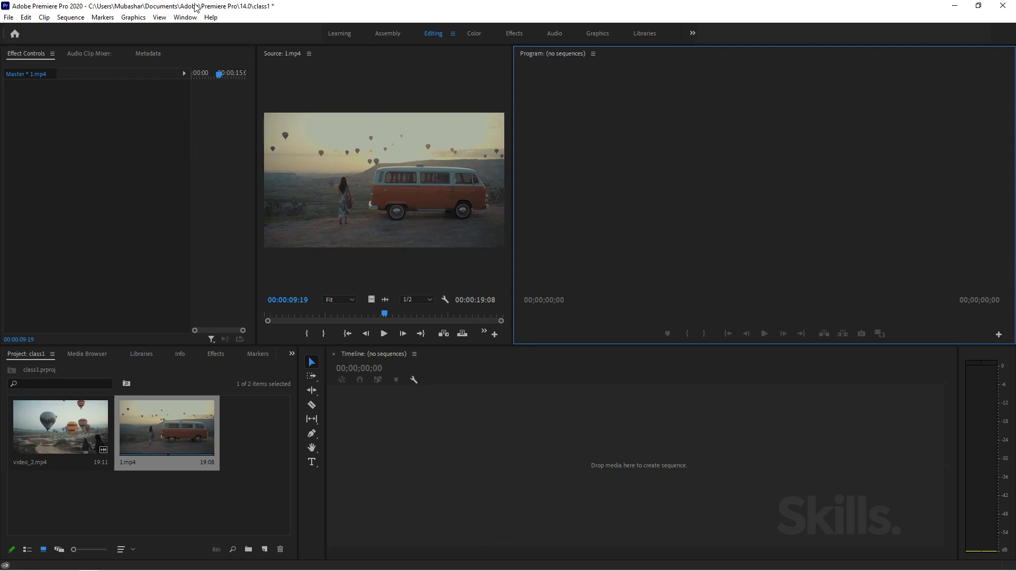
Step: Save the layout as a new workspace named Mubashar via Window > Workspaces
left_click(185, 20)
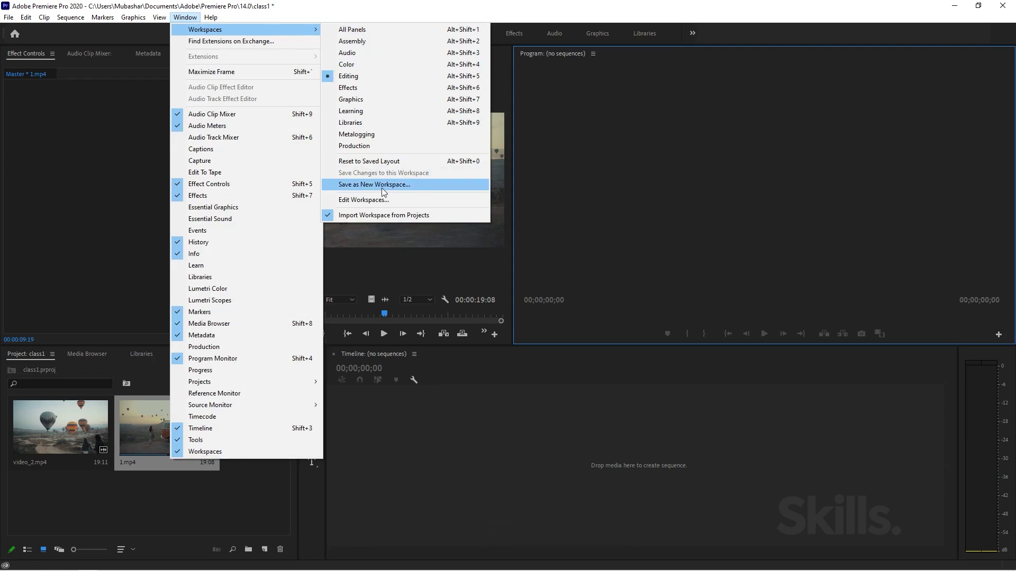
left_click(388, 192)
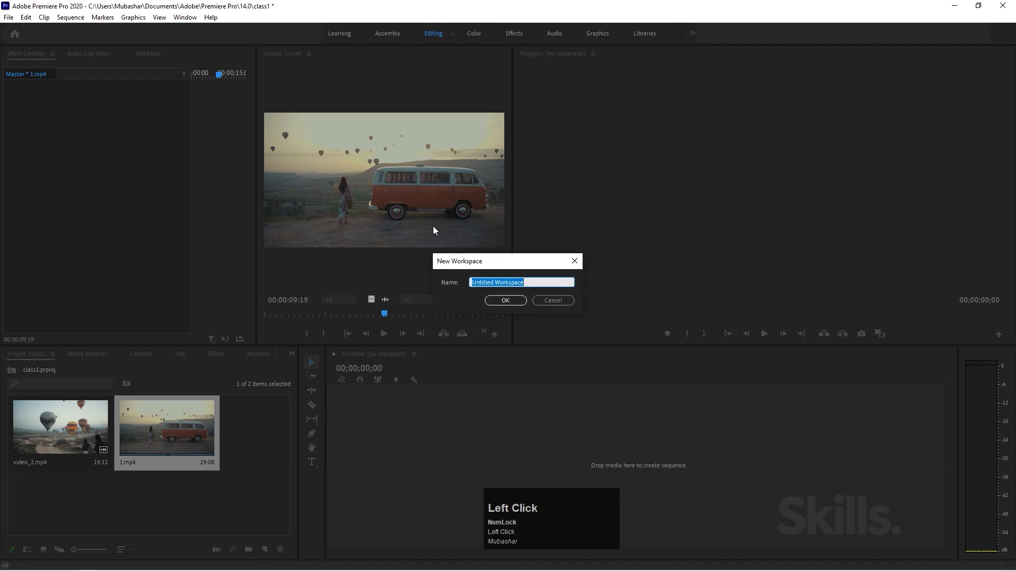
key("shift+m")
key("u")
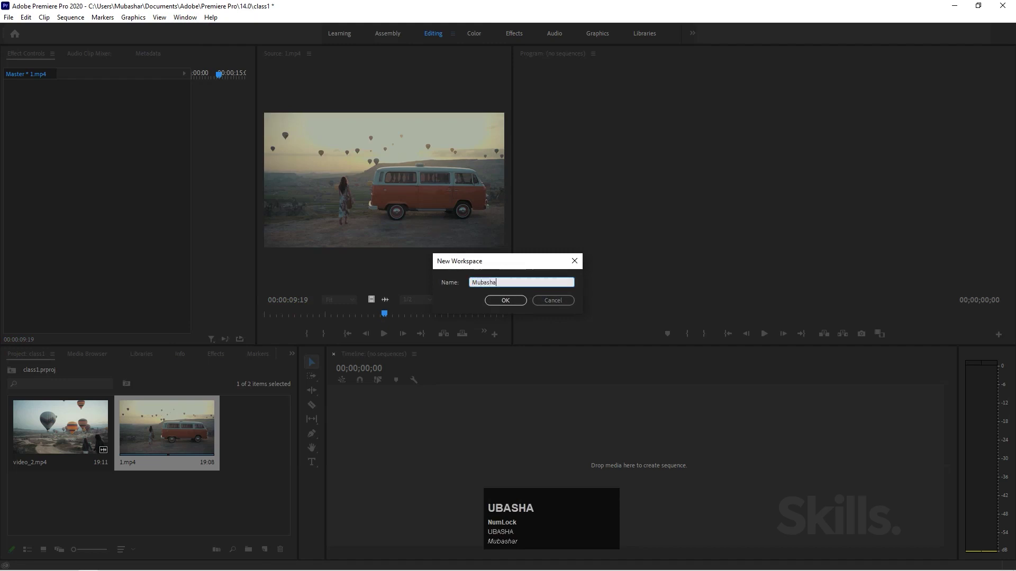
key("Return")
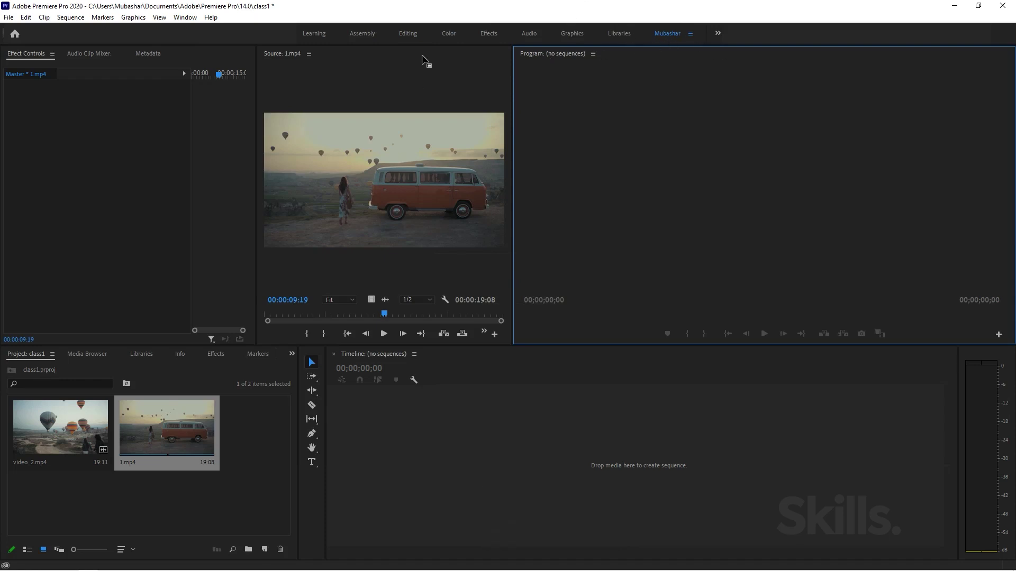
Step: Switch to the Editing workspace and open its options menu to reset the layout
left_click(406, 38)
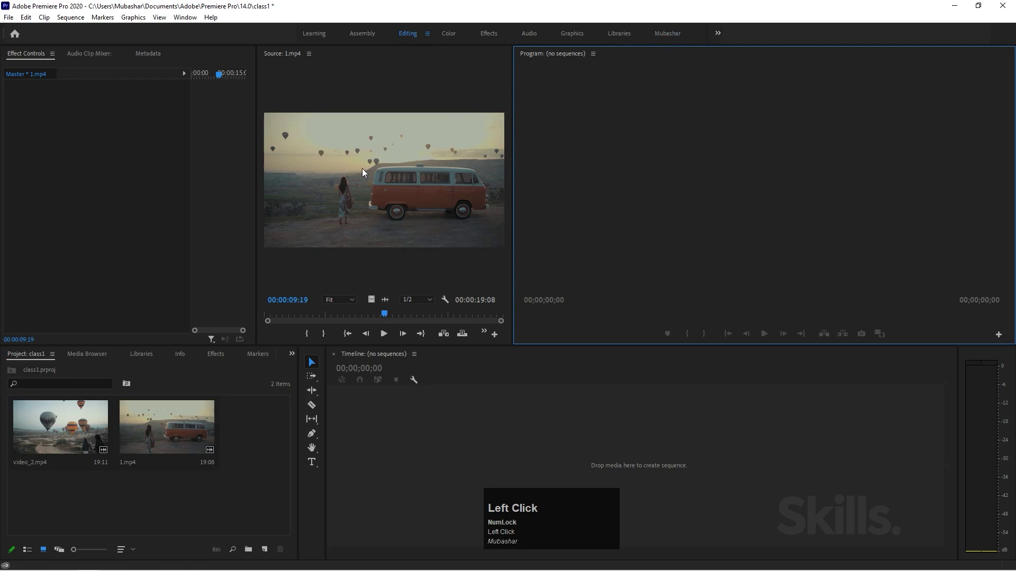
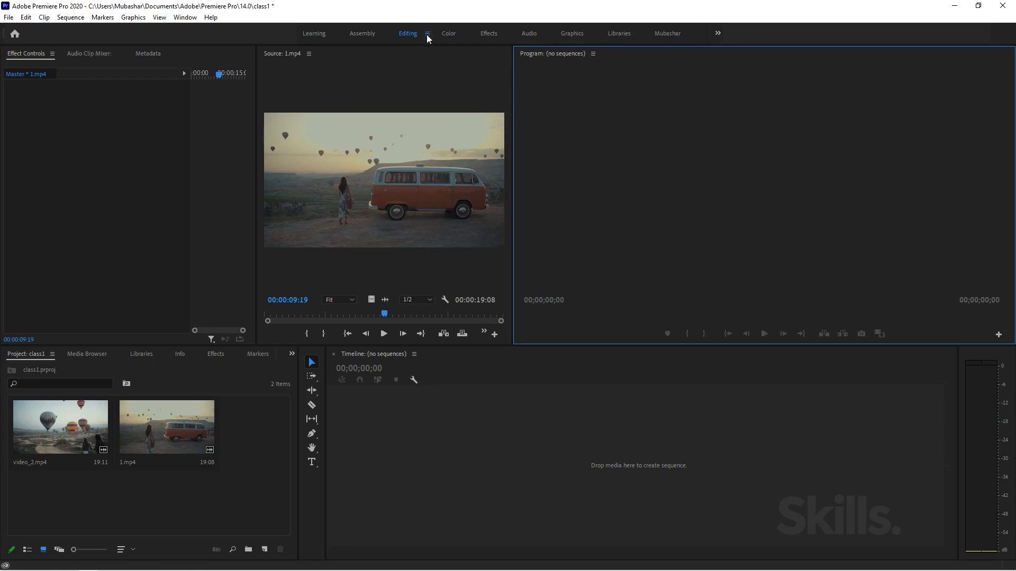
double_click(430, 38)
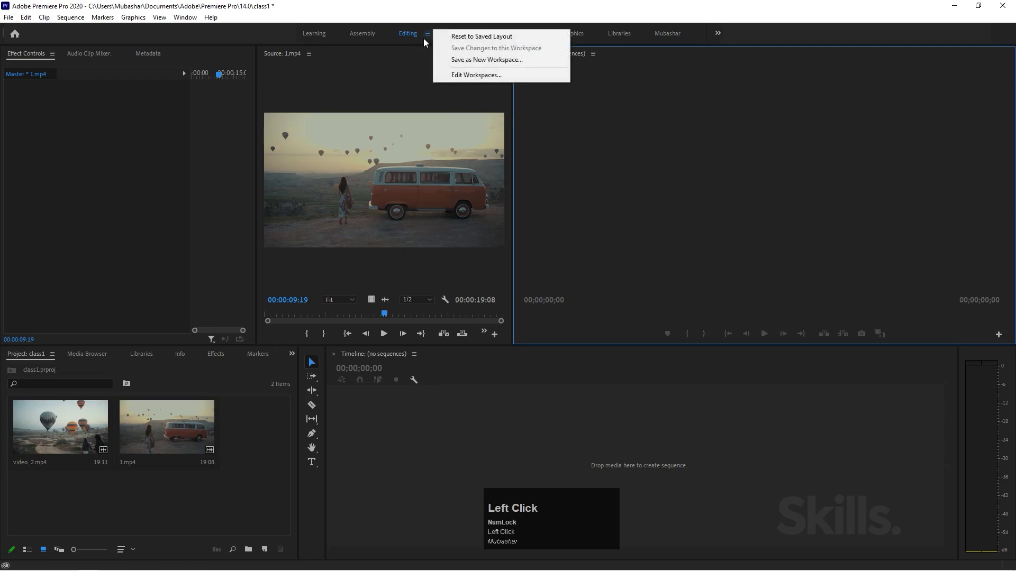
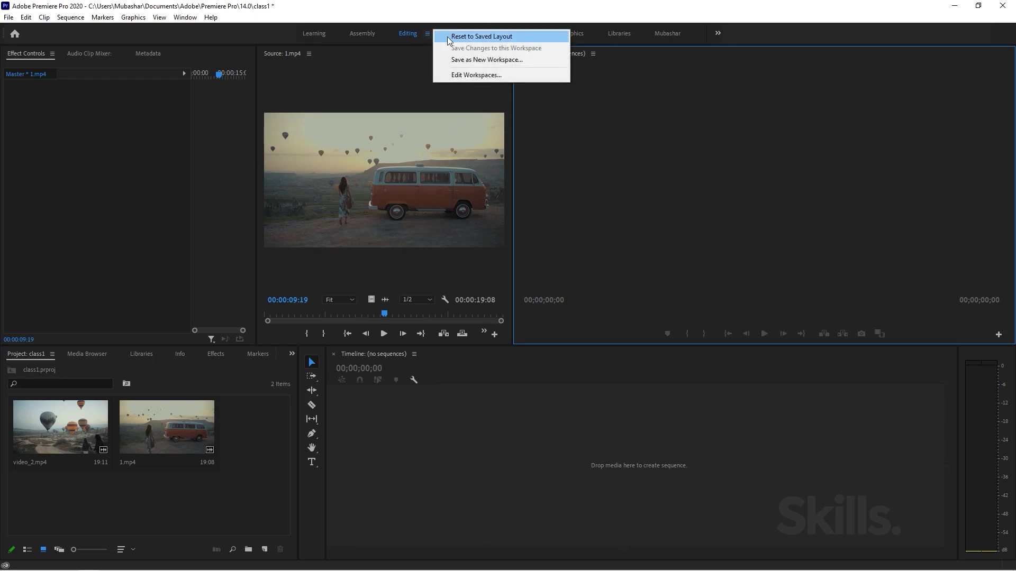
left_click(451, 40)
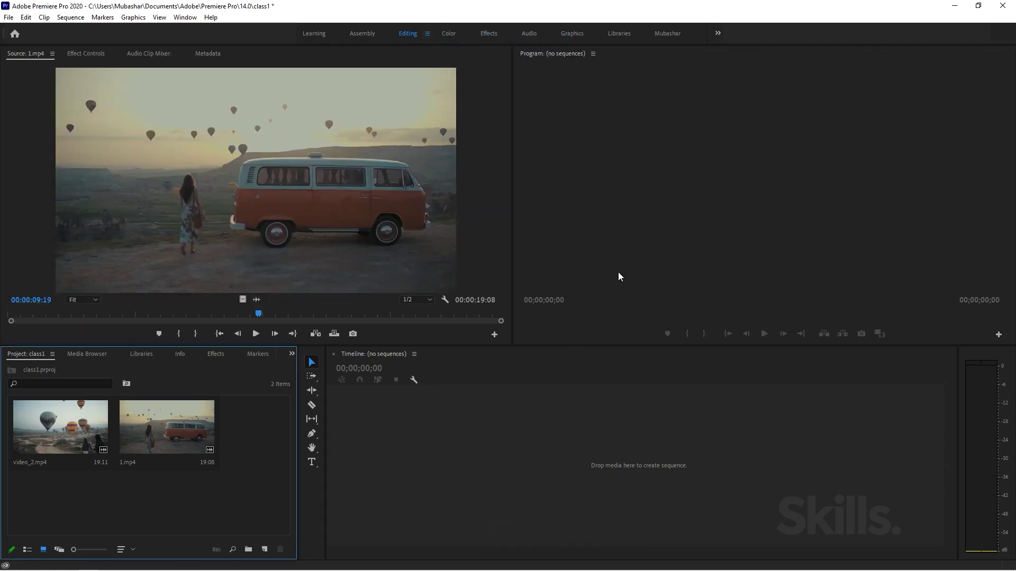
left_click(680, 39)
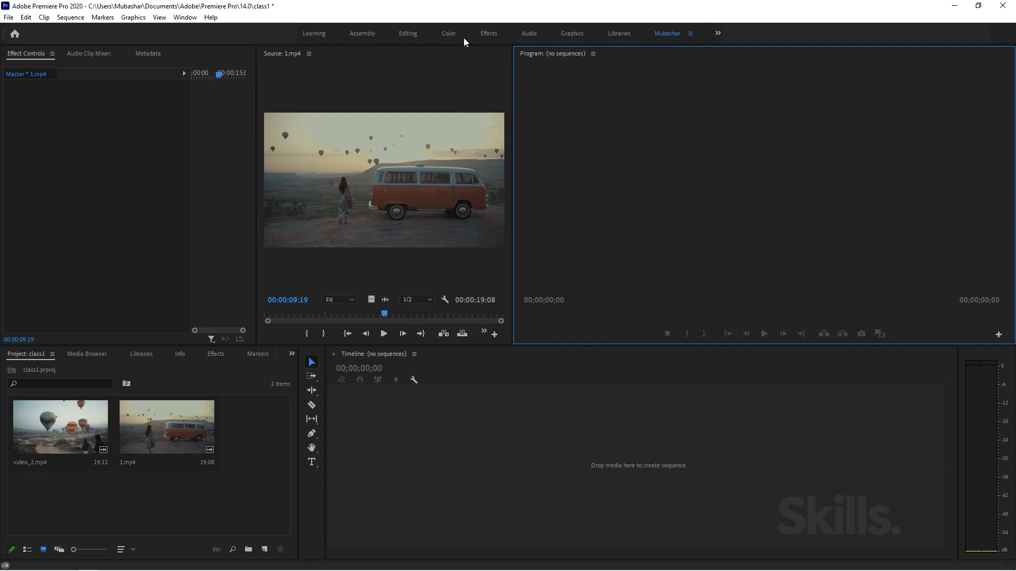
left_click(403, 41)
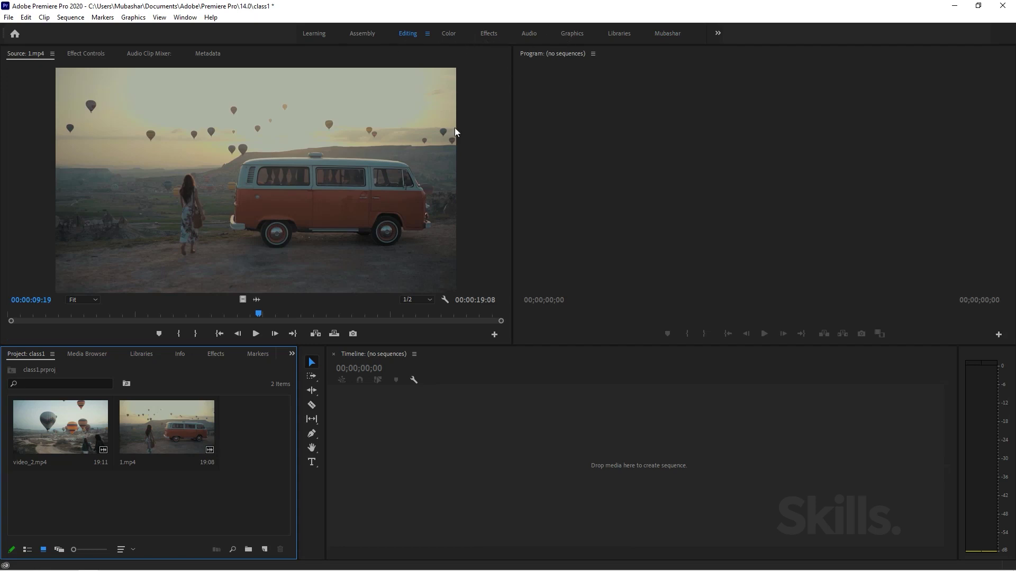
Step: Drag 1.mp4 onto the empty timeline to create sequence 1
left_click(185, 524)
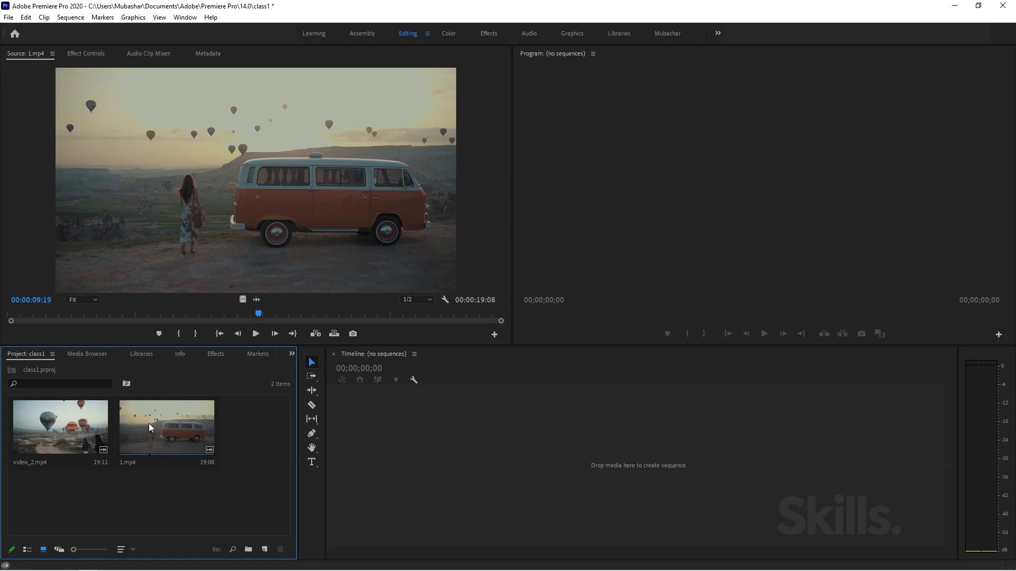
left_click_drag(158, 423, 460, 38)
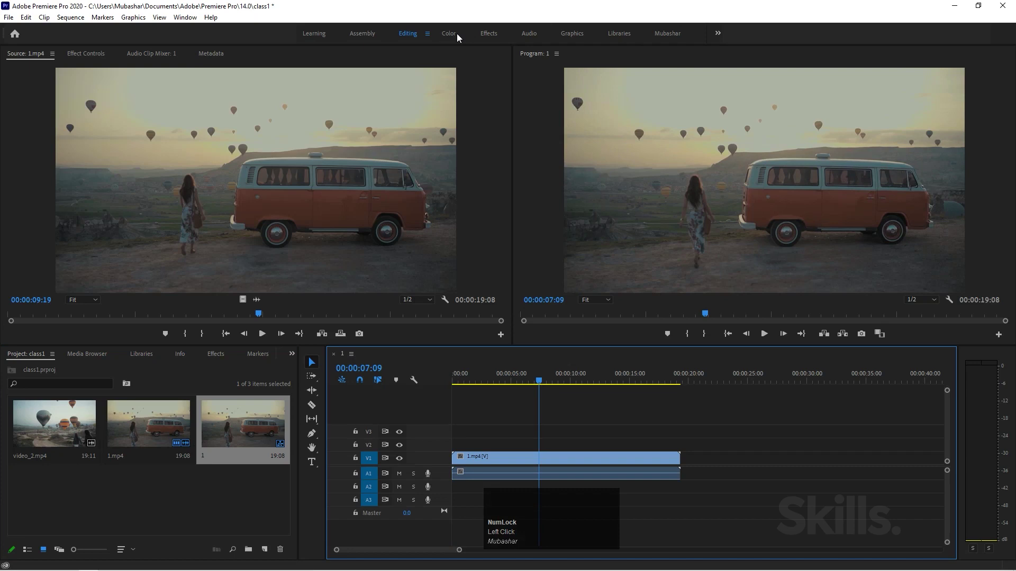
Step: In the Color workspace, boost 1.mp4's Lumetri sharpen, vibrance and saturation, then move to Audio
left_click(454, 37)
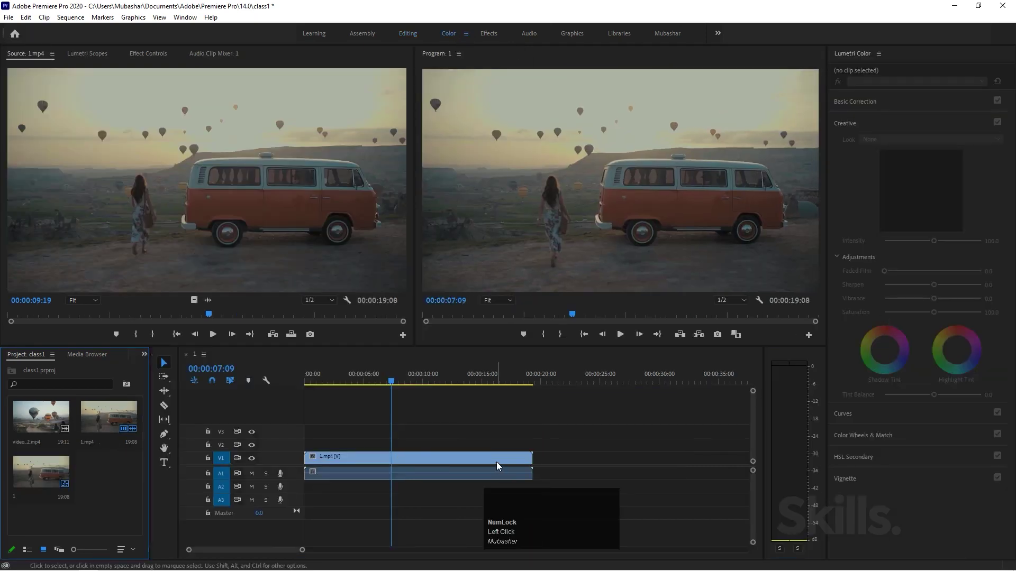
left_click(500, 466)
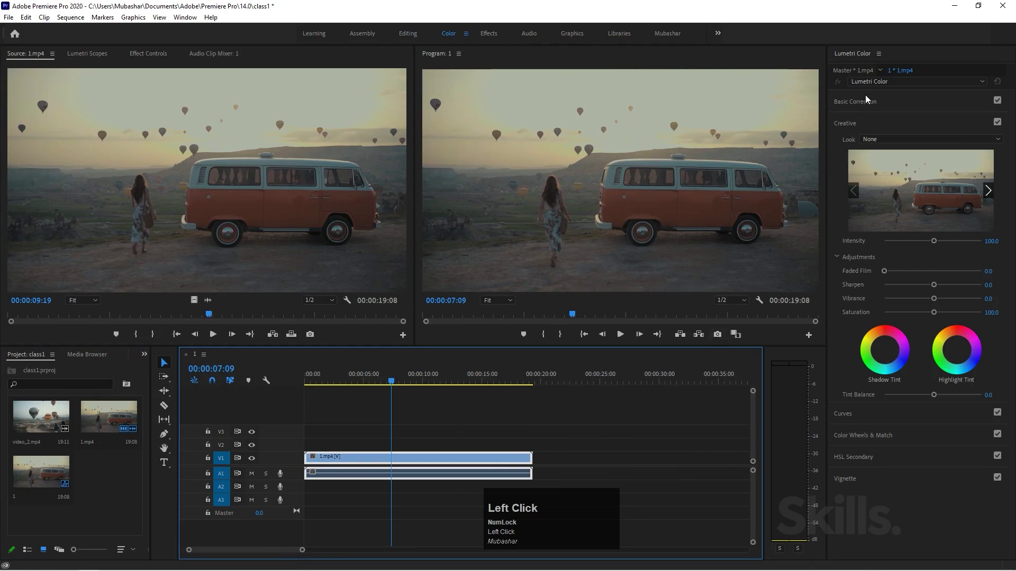
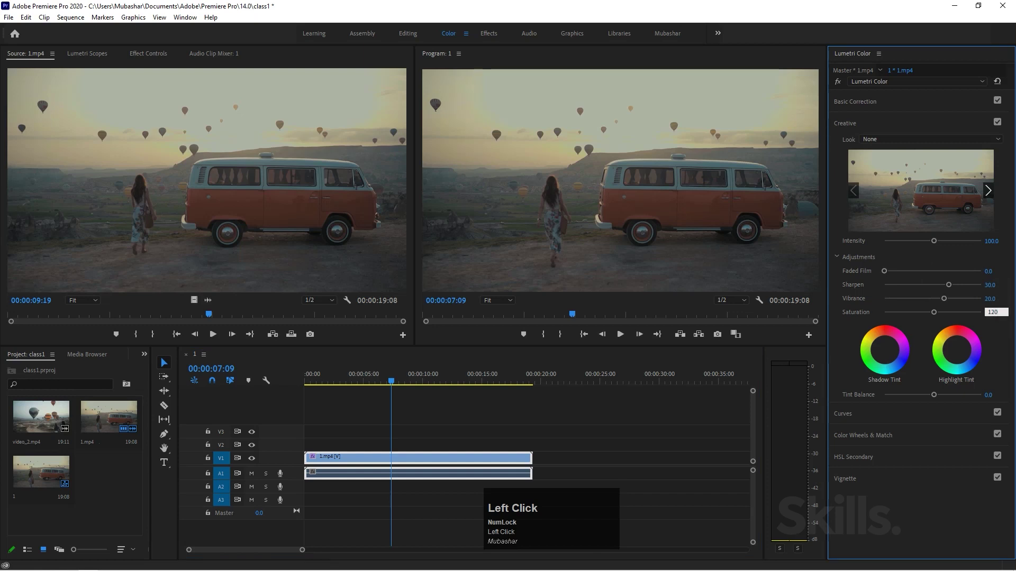
left_click_drag(998, 327, 295, 147)
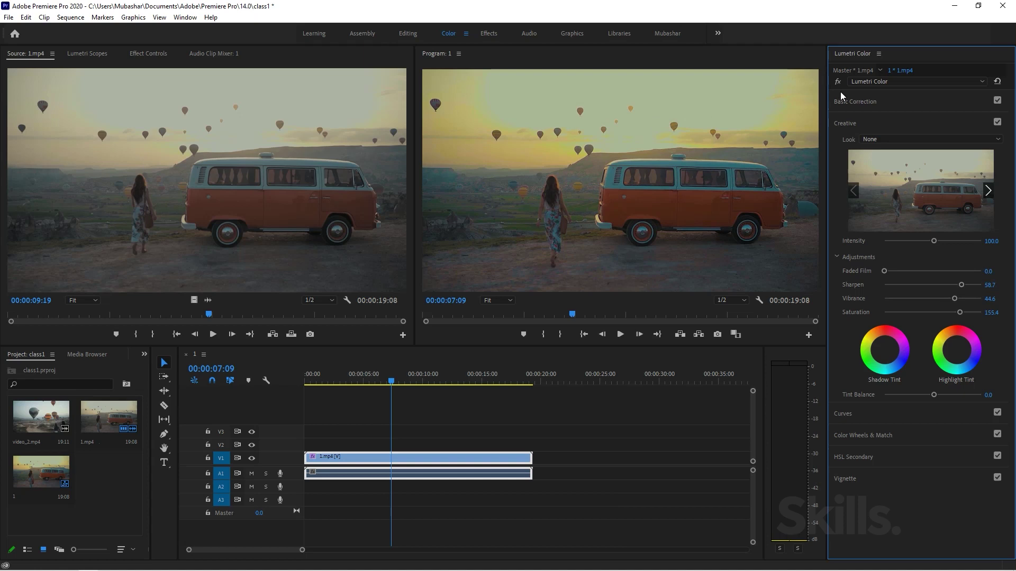
left_click_drag(839, 83, 952, 285)
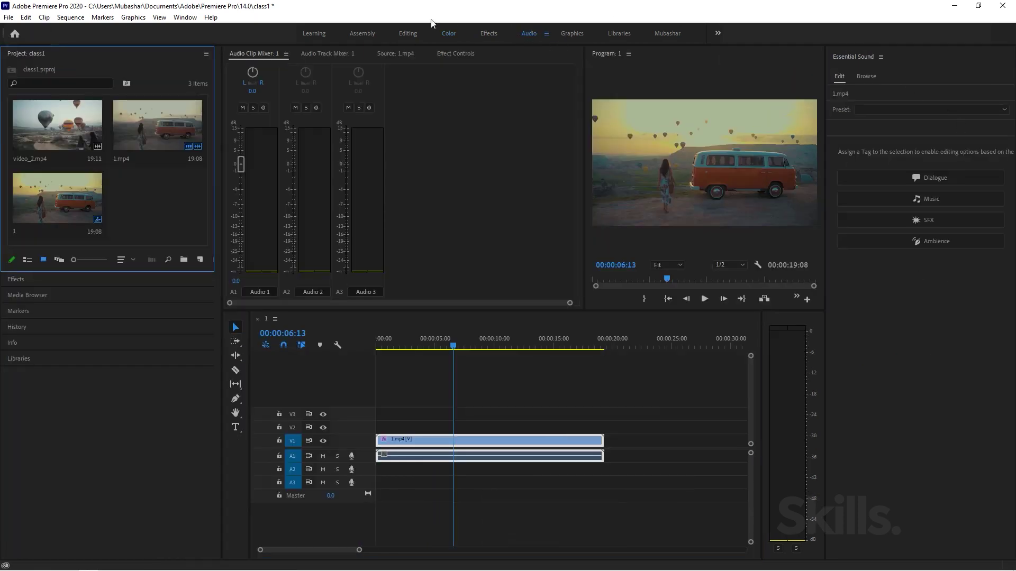
Step: Switch back to the Editing workspace
left_click(419, 33)
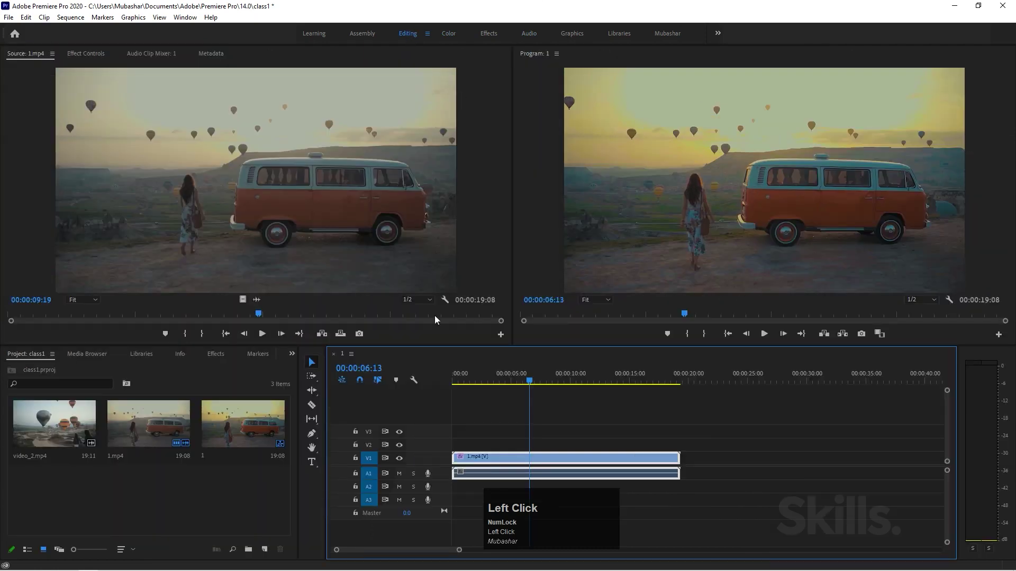
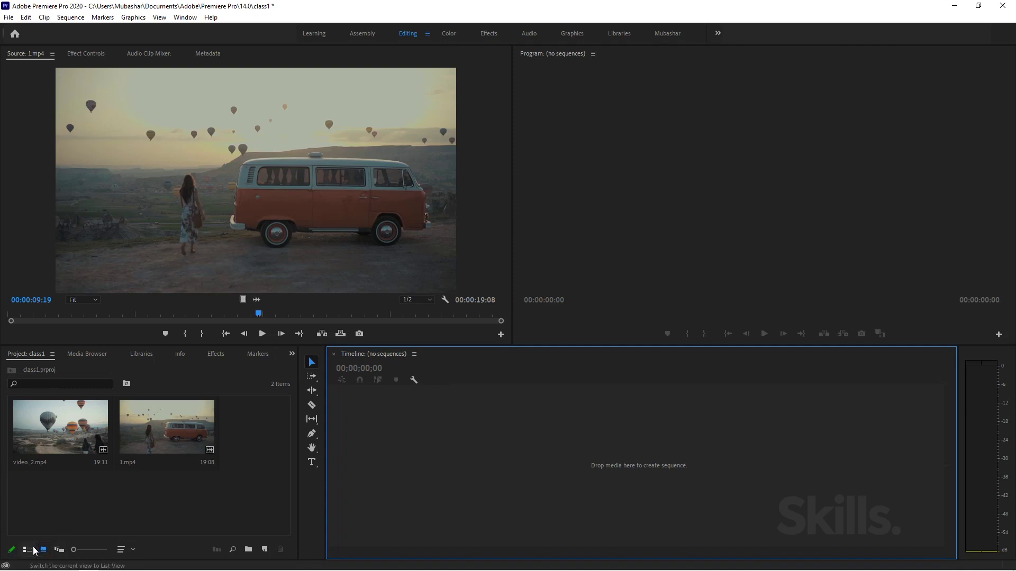
left_click(37, 552)
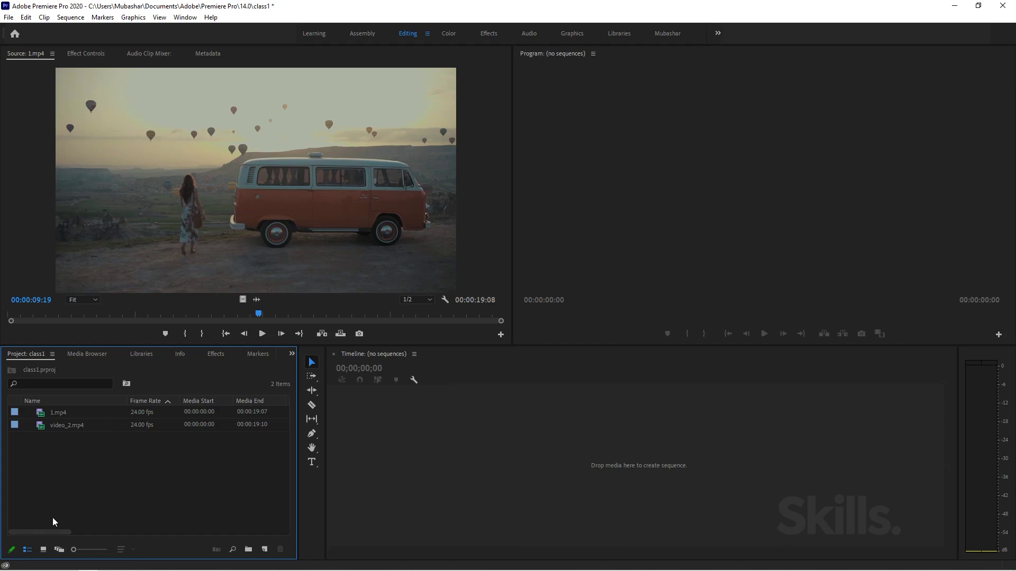
left_click_drag(51, 538, 169, 420)
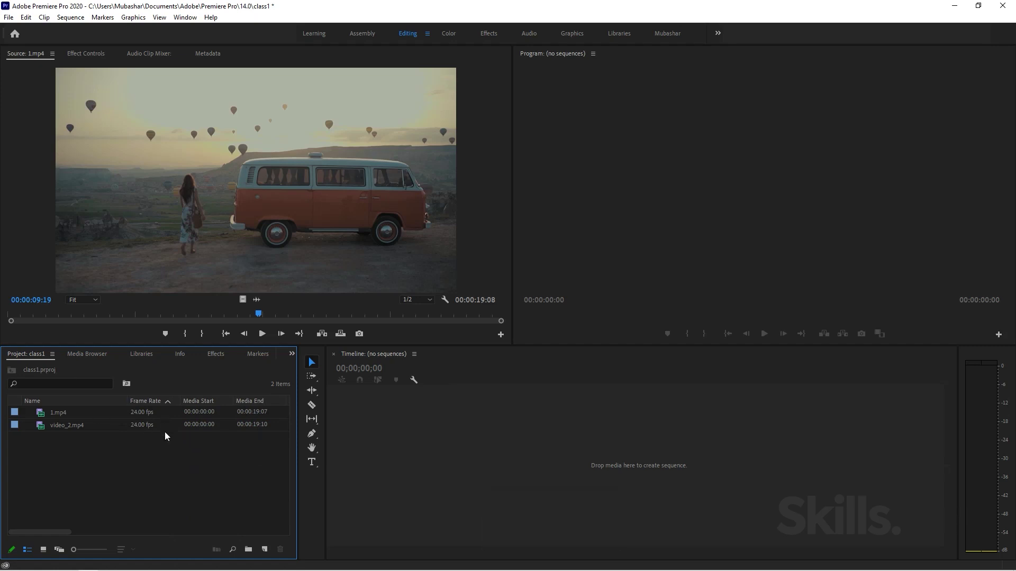
left_click_drag(35, 536, 150, 430)
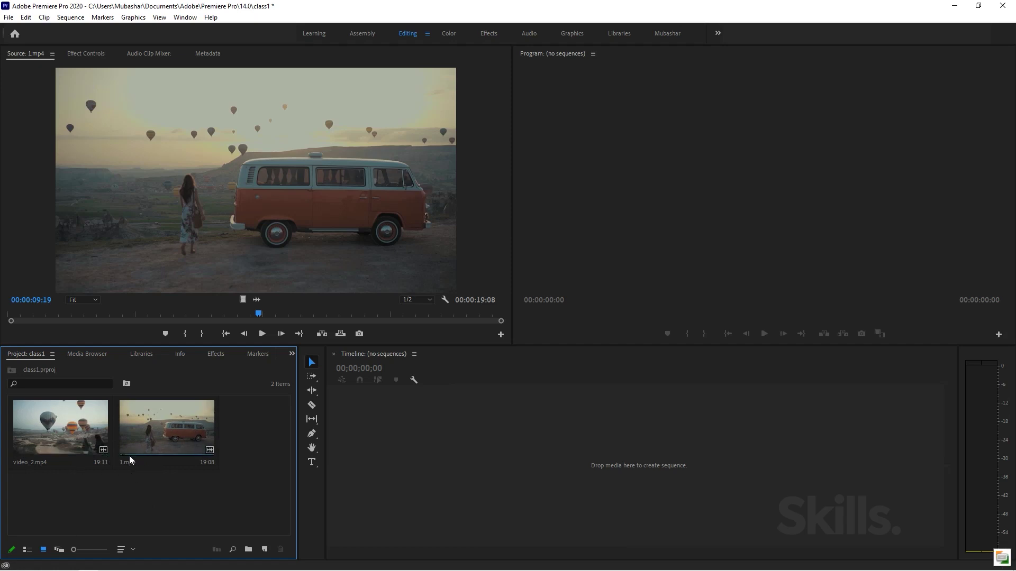
Step: Resize bin thumbnails, hover-scrub 1.mp4 and load it in the Source Monitor near 00:00:14:23
left_click_drag(128, 460, 225, 479)
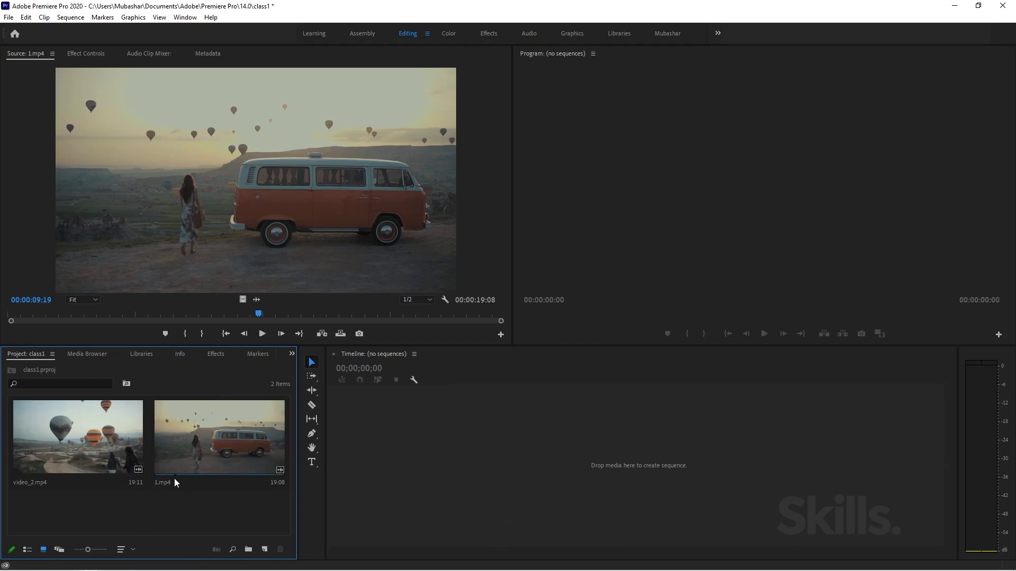
left_click_drag(195, 481, 85, 427)
left_click_drag(174, 456, 47, 553)
double_click(47, 553)
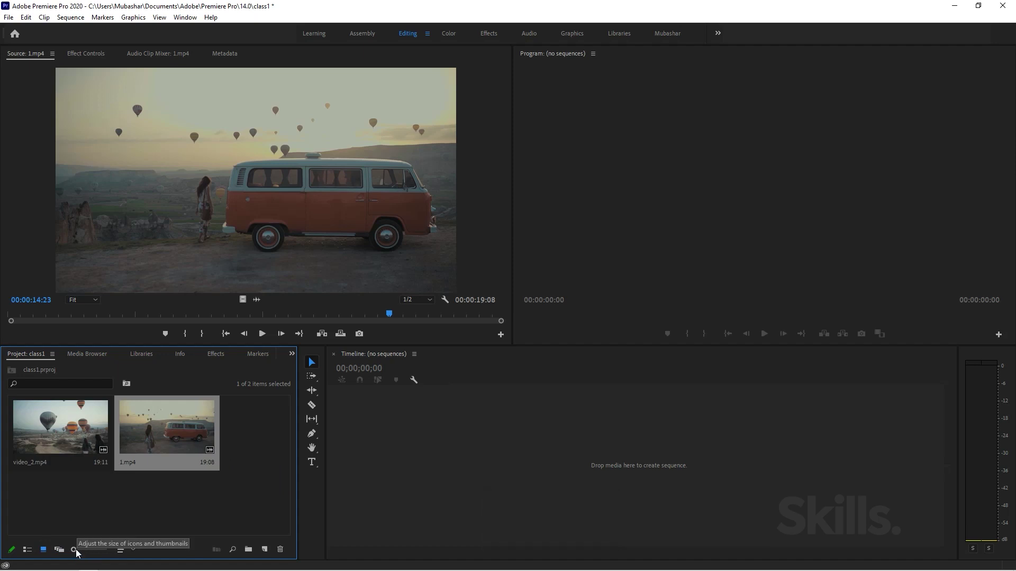
left_click_drag(78, 553, 278, 546)
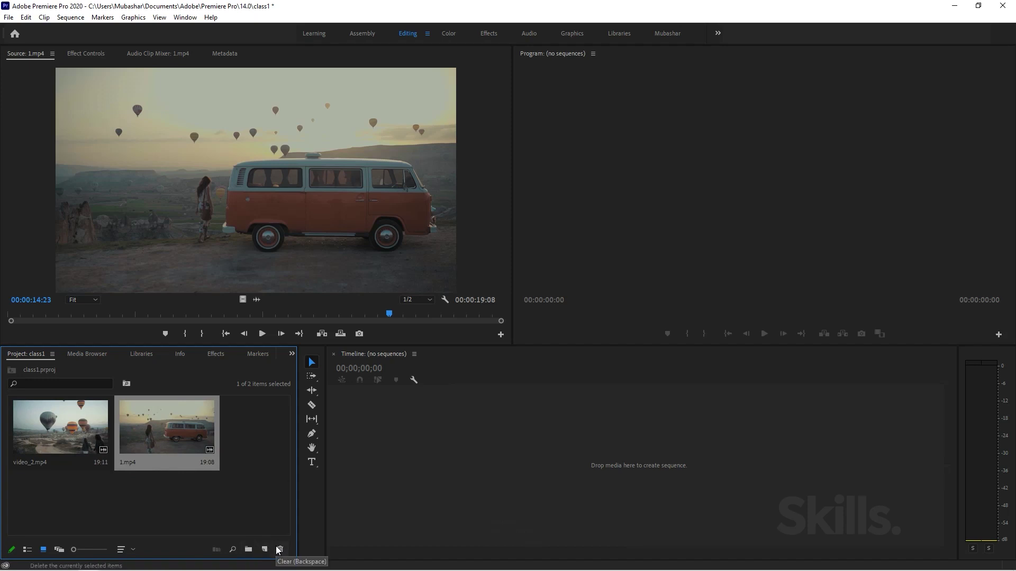
Step: Create a new bin, then delete the Video bin and the empty Bin from the project
left_click(255, 512)
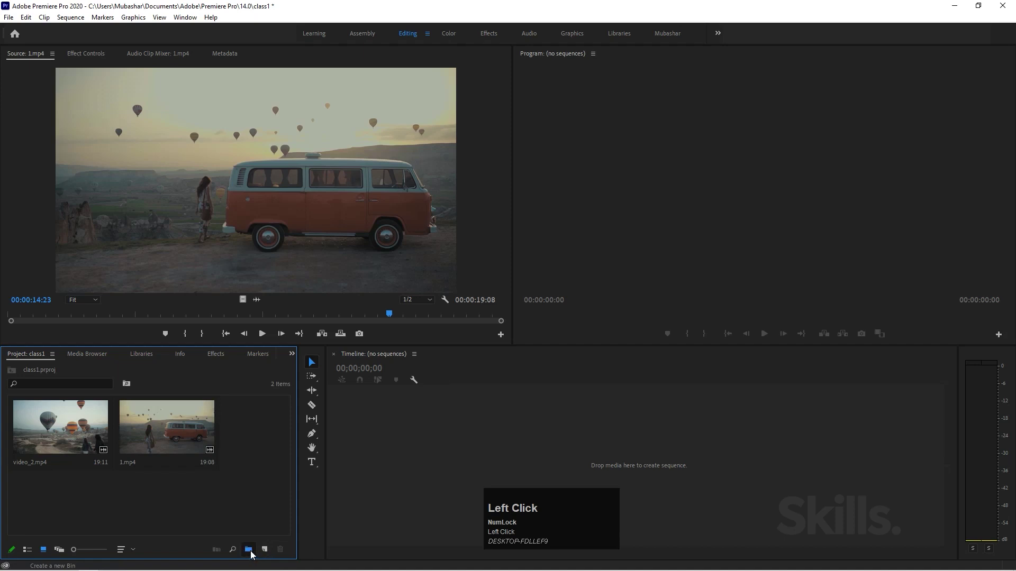
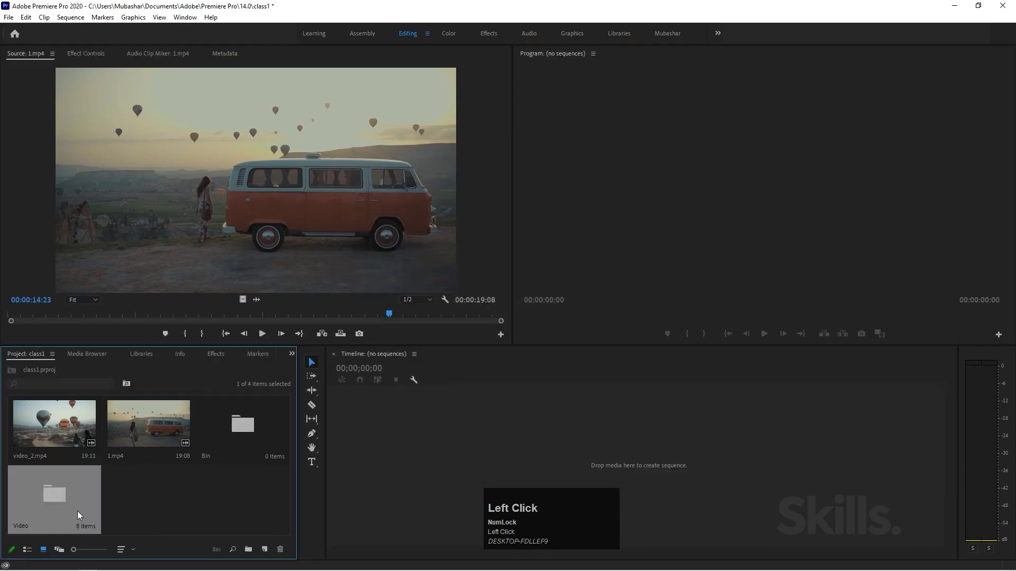
left_click(40, 497)
key("Delete")
left_click(254, 428)
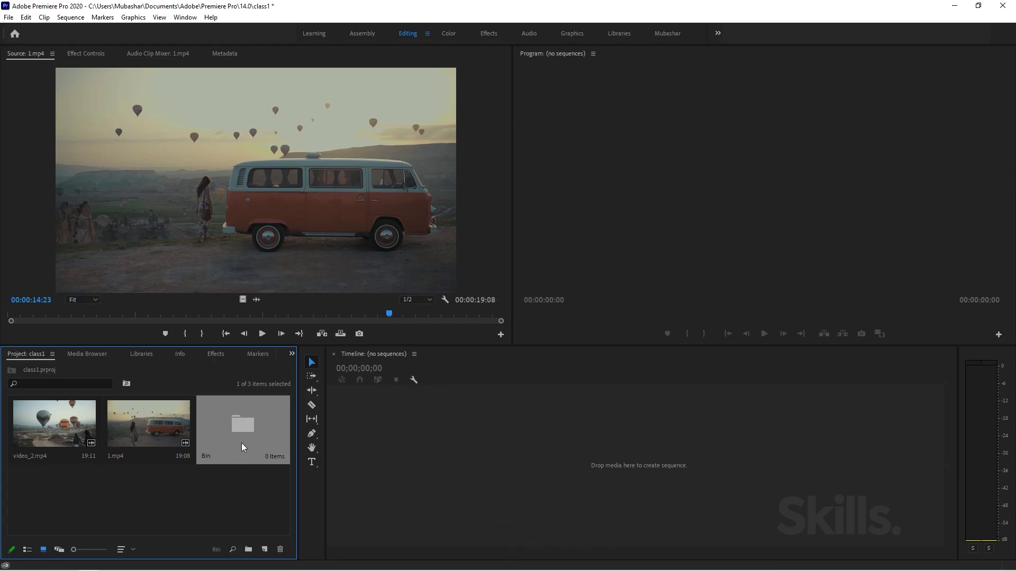
left_click(249, 435)
key("Delete")
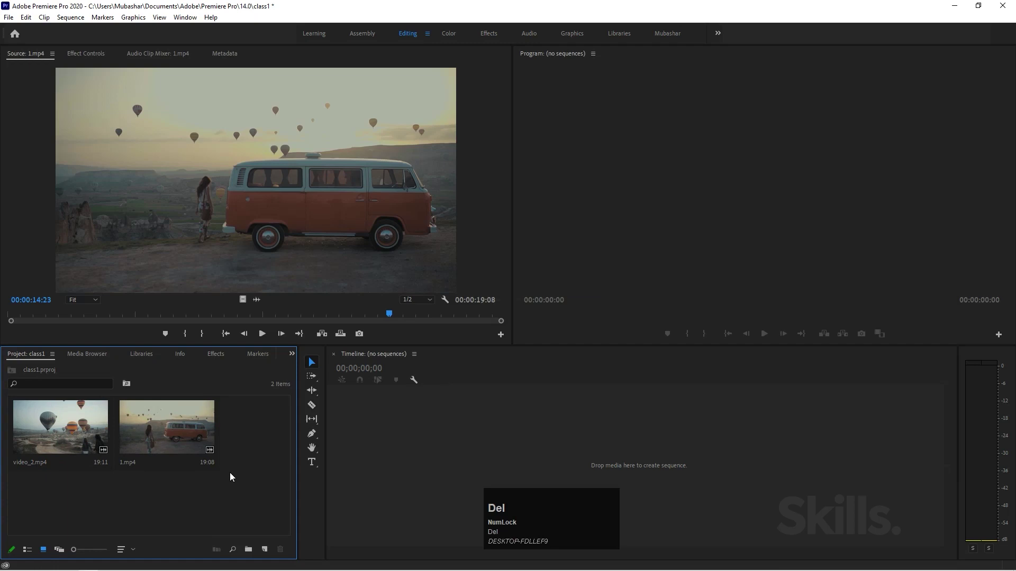
Step: Dismiss the New Item list, clear the Source Monitor and reload 1.mp4 into it
left_click(267, 557)
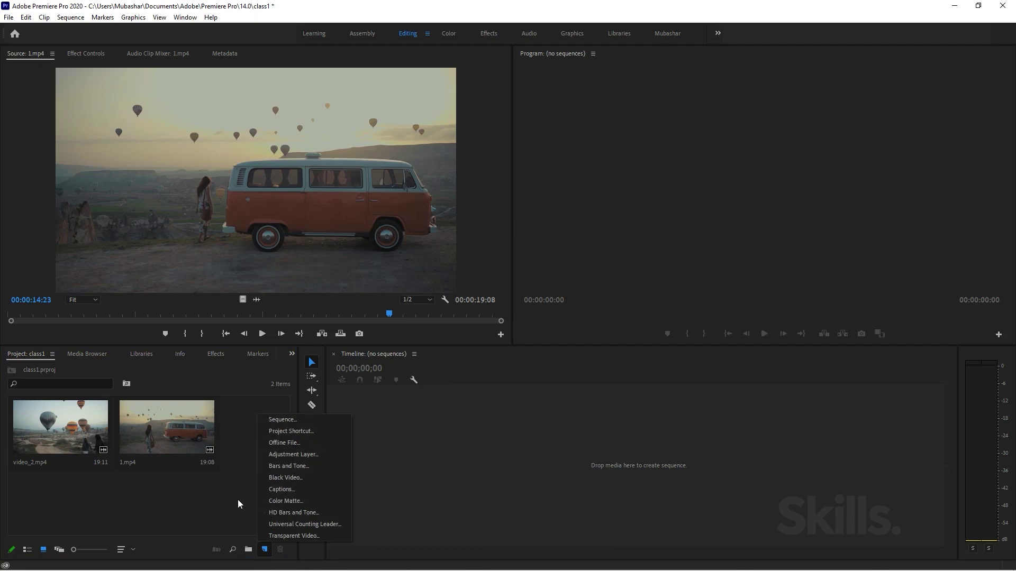
left_click(246, 503)
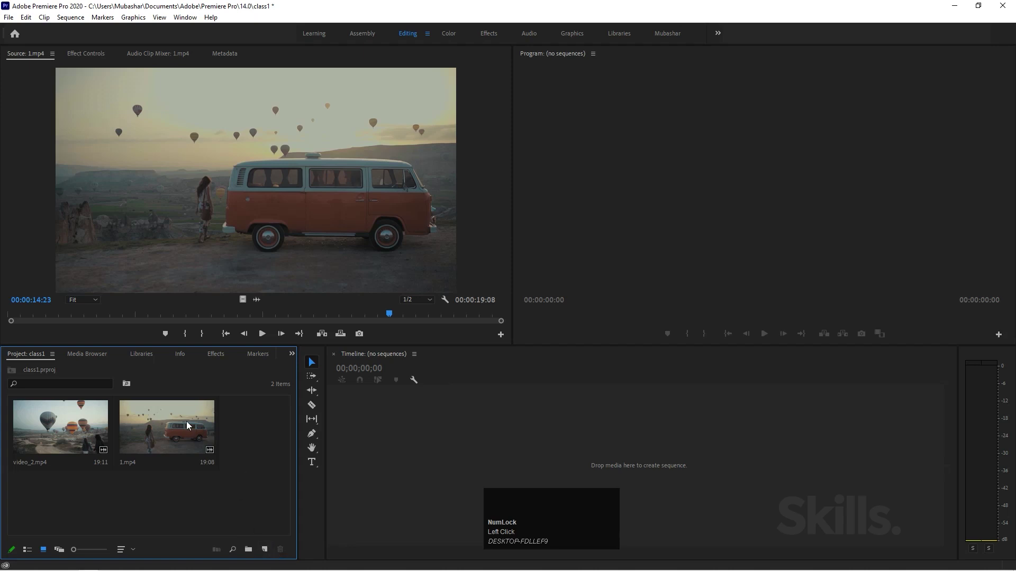
left_click(191, 425)
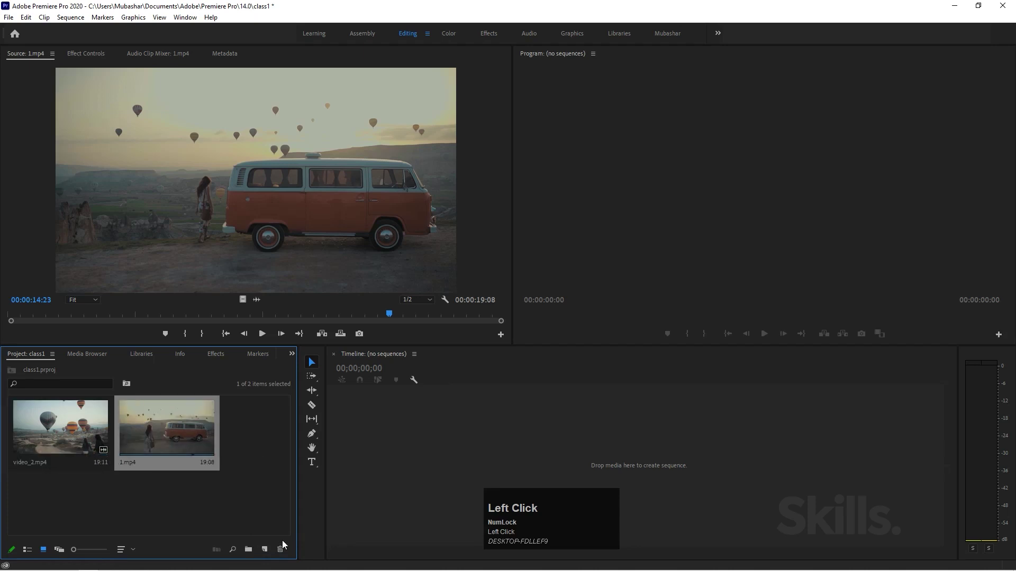
key("ctrl+z")
left_click(245, 436)
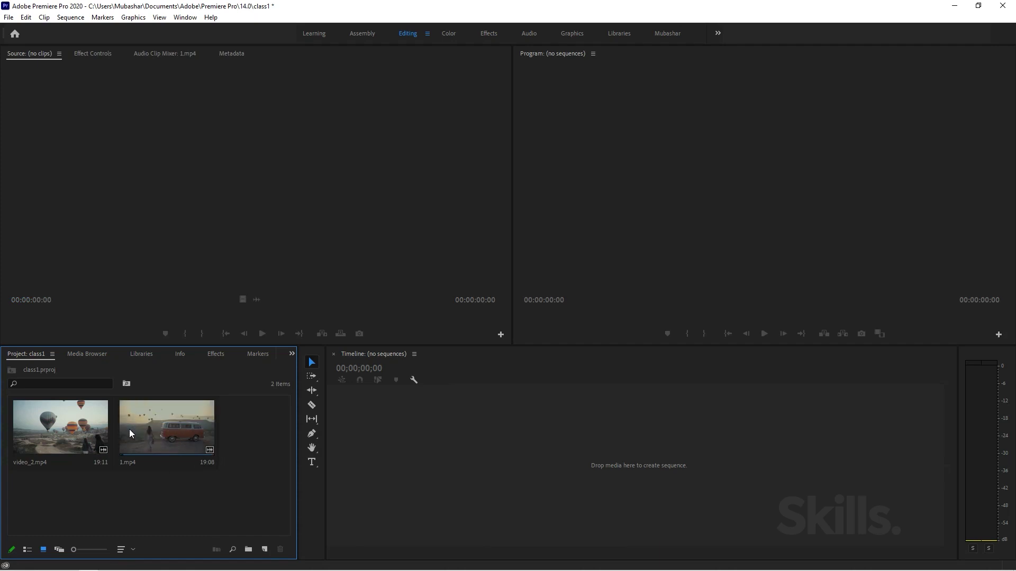
left_click_drag(159, 440, 180, 453)
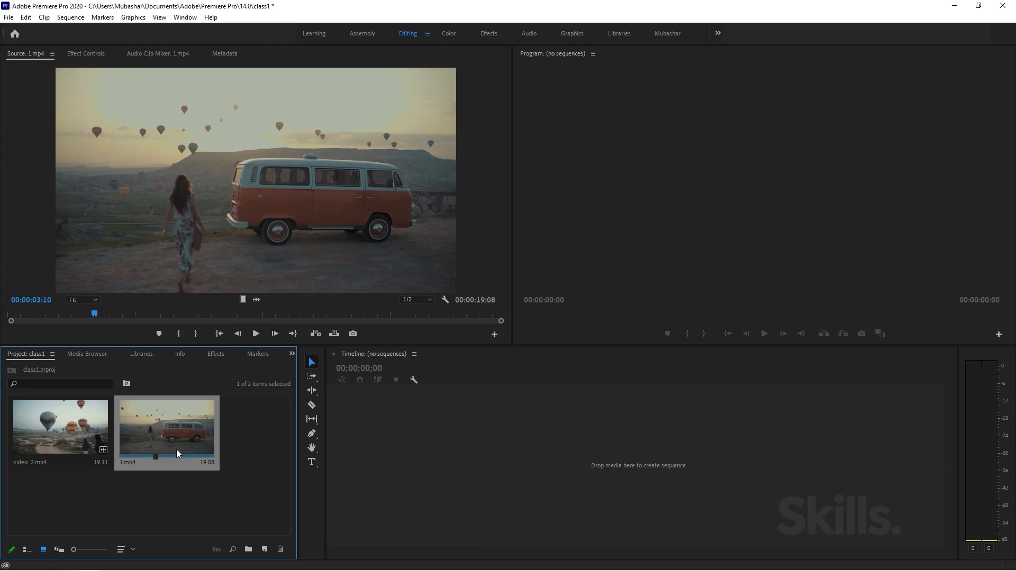
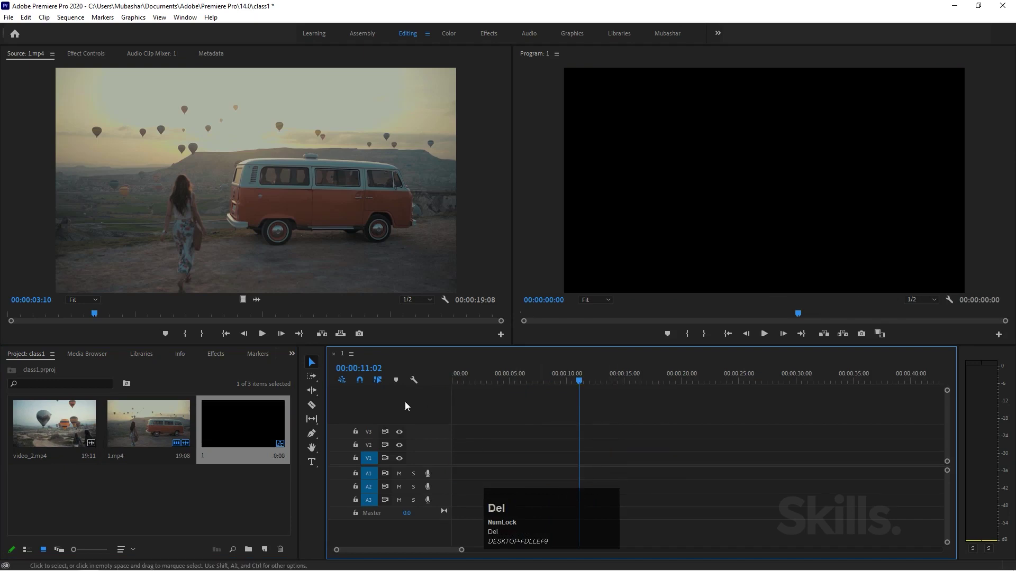
left_click(238, 437)
key("Delete")
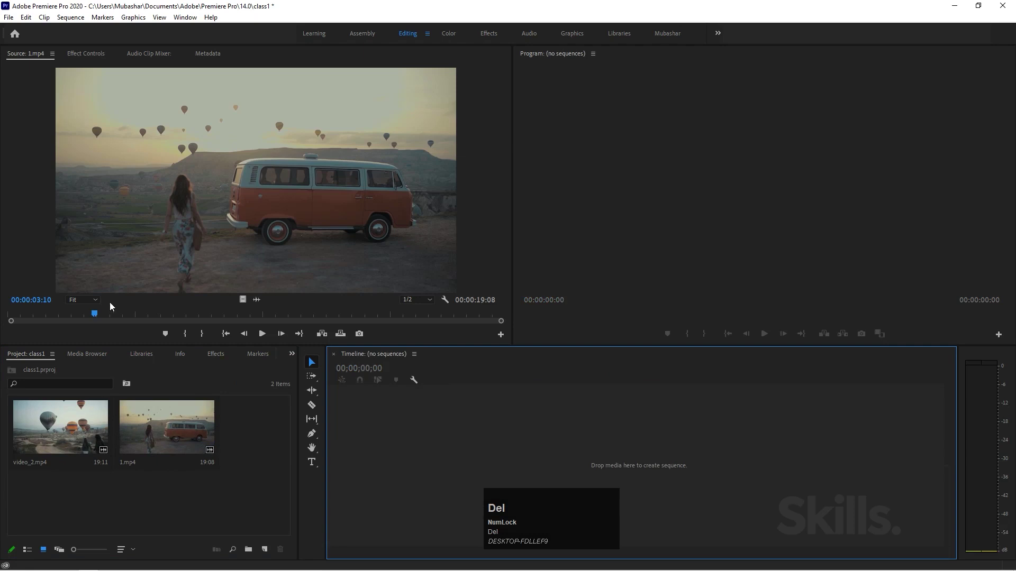
Step: Mark an Out point on 1.mp4 at 00:00:05:00, leaving a 5:01 trimmed range
left_click_drag(97, 314, 103, 363)
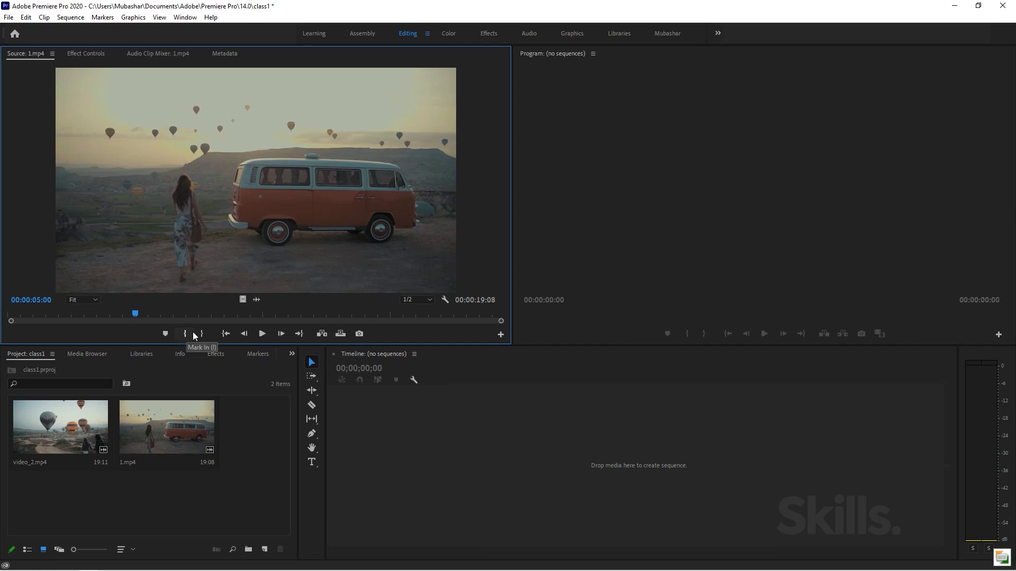
left_click(202, 335)
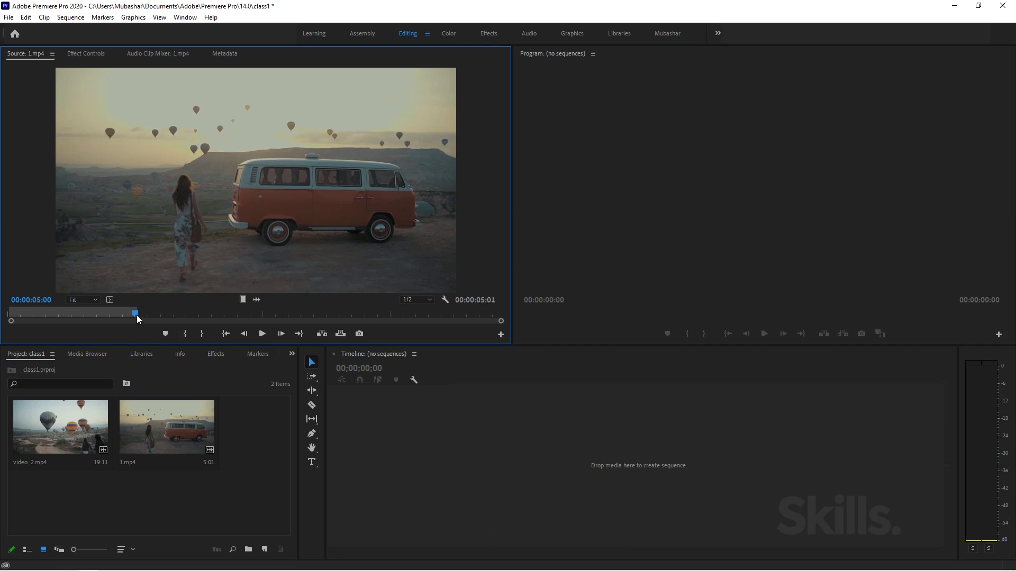
left_click_drag(139, 318, 127, 319)
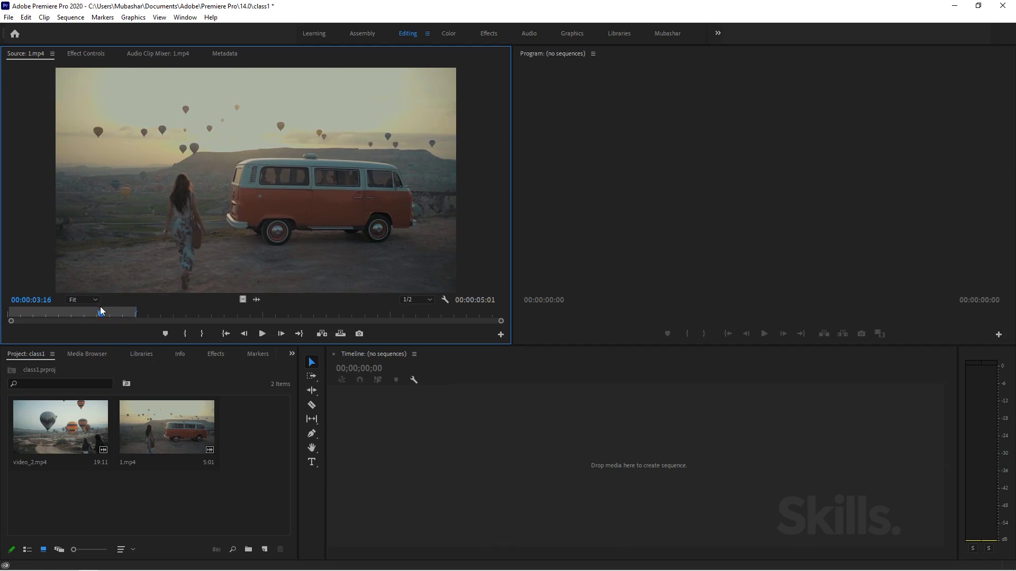
Step: Mark a 6:21 range on 1.mp4 with In near 6:00 and Out near 12:20
left_click_drag(173, 140, 240, 225)
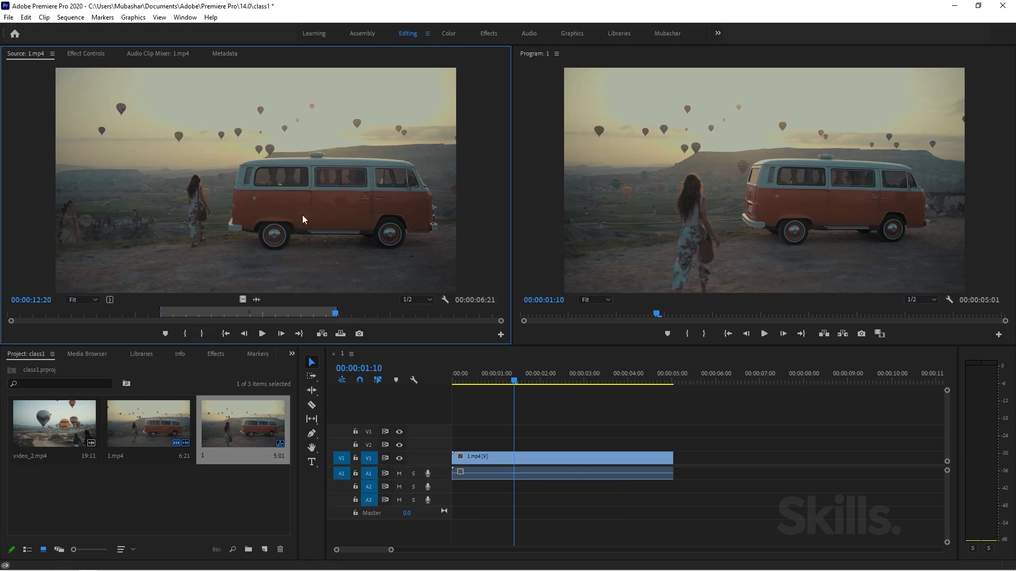
left_click_drag(209, 179, 770, 461)
key("Delete")
left_click_drag(470, 379, 189, 341)
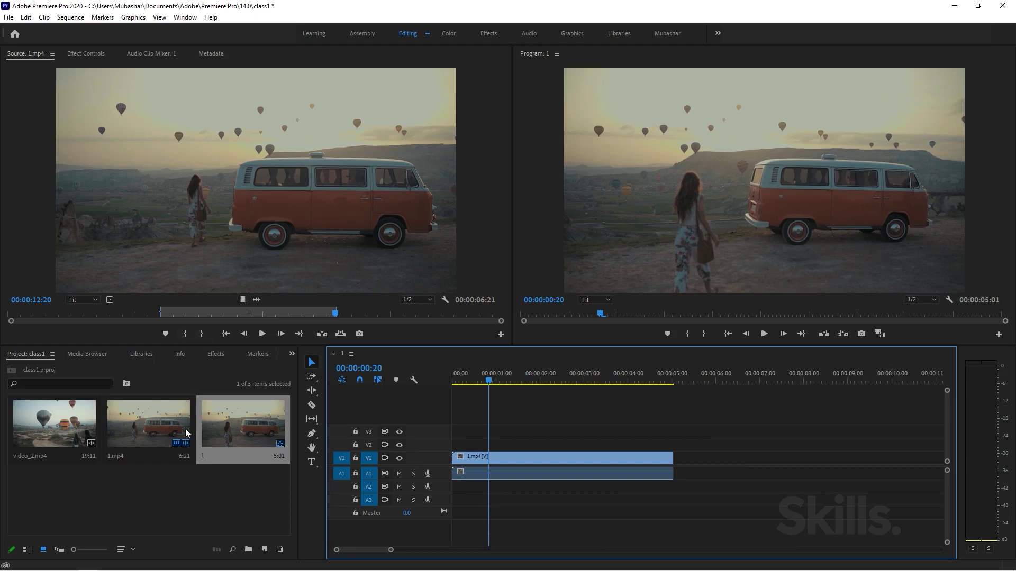
left_click(161, 500)
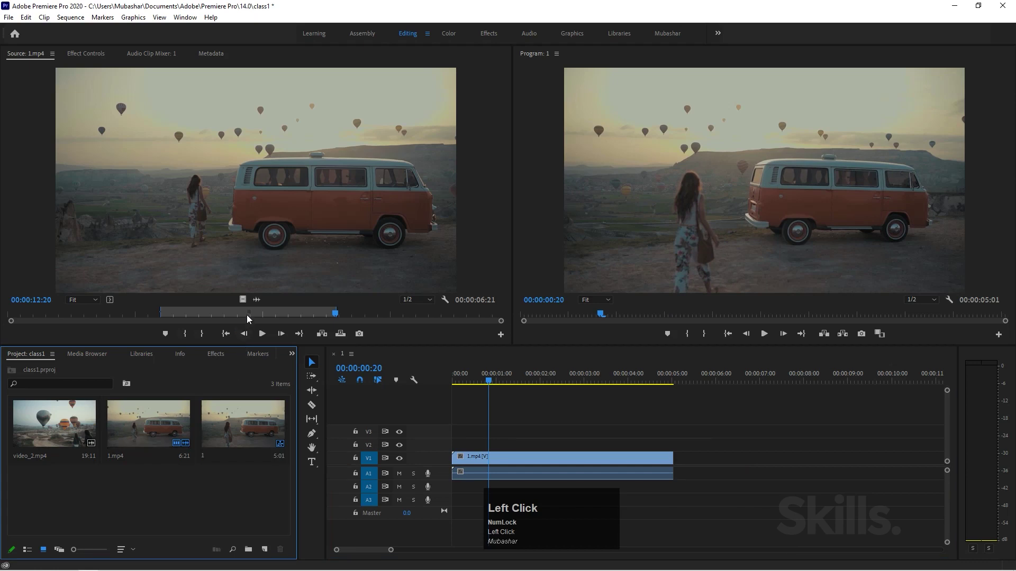
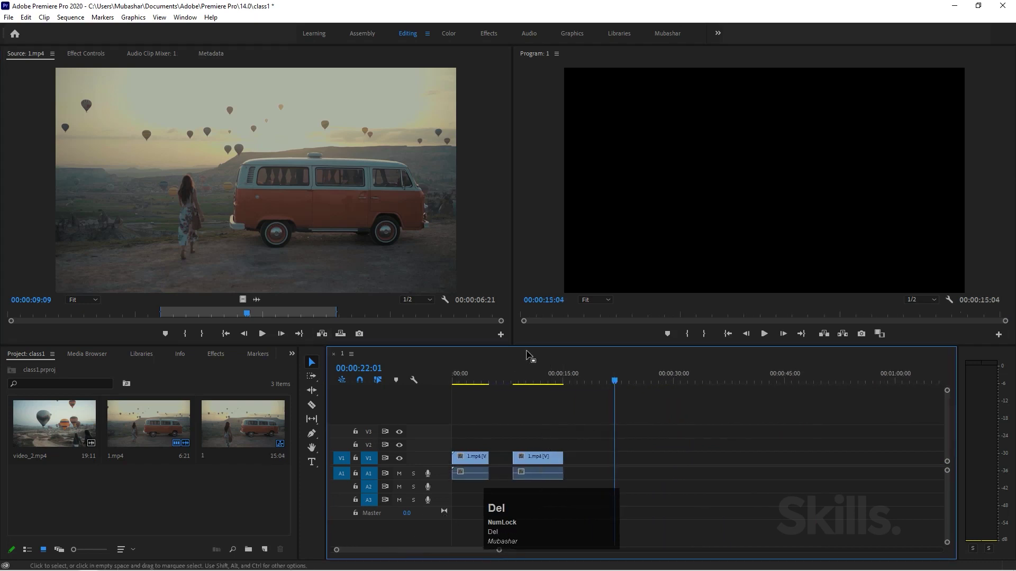
left_click(537, 382)
key("Delete")
left_click(544, 458)
key("Delete")
left_click_drag(511, 382, 552, 477)
key("Delete")
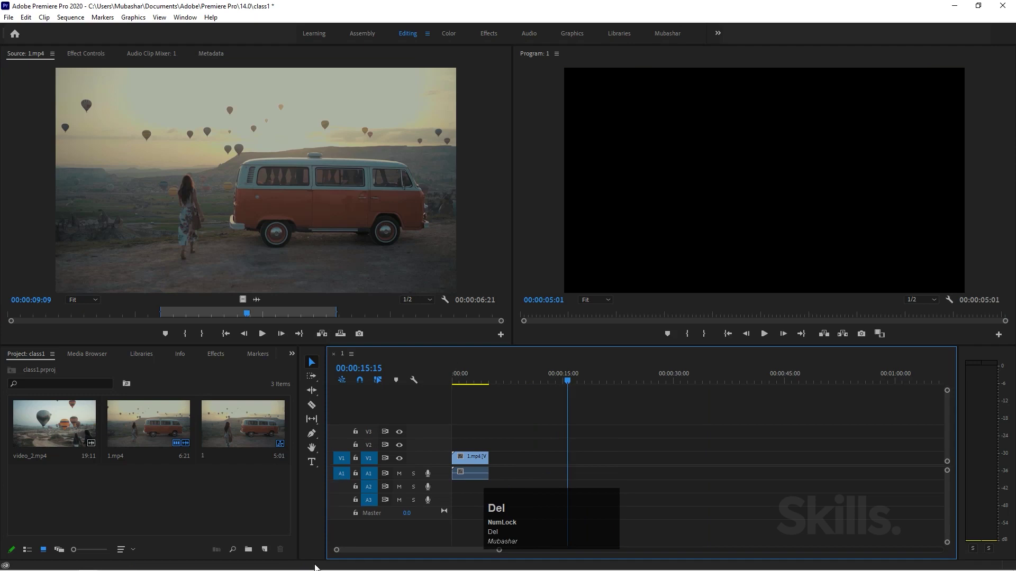
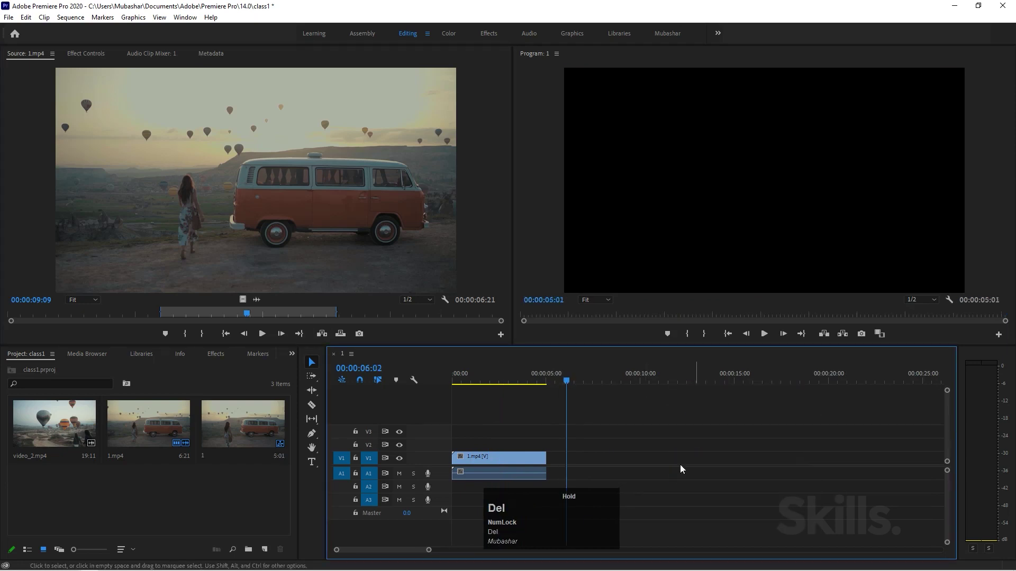
left_click_drag(565, 383, 548, 382)
left_click_drag(549, 382, 504, 385)
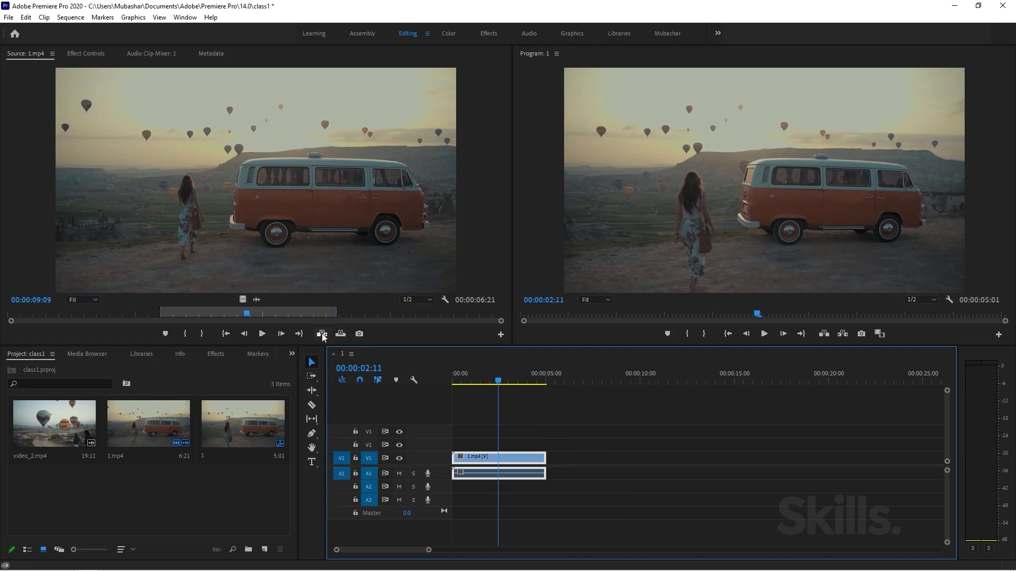
left_click(327, 335)
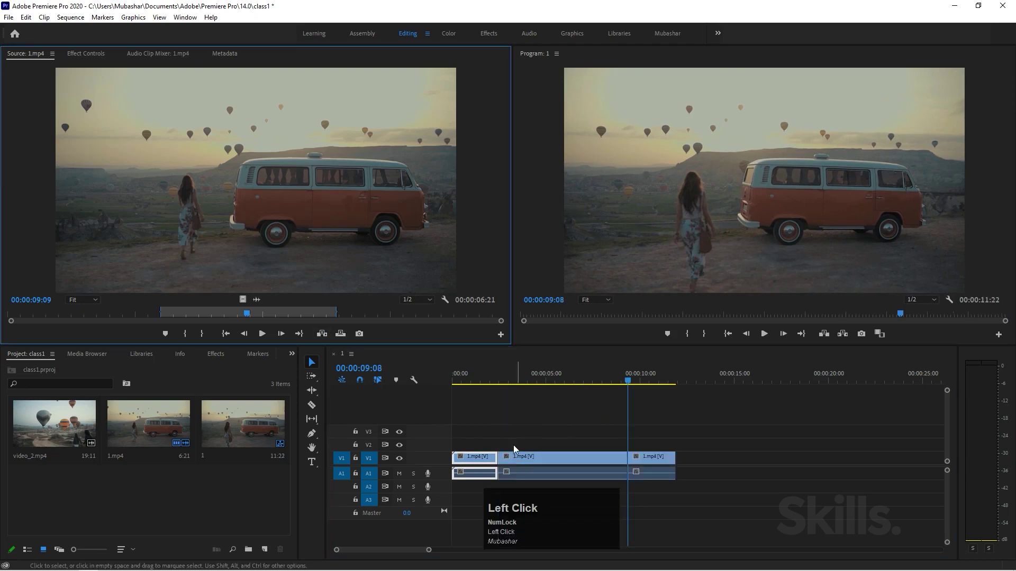
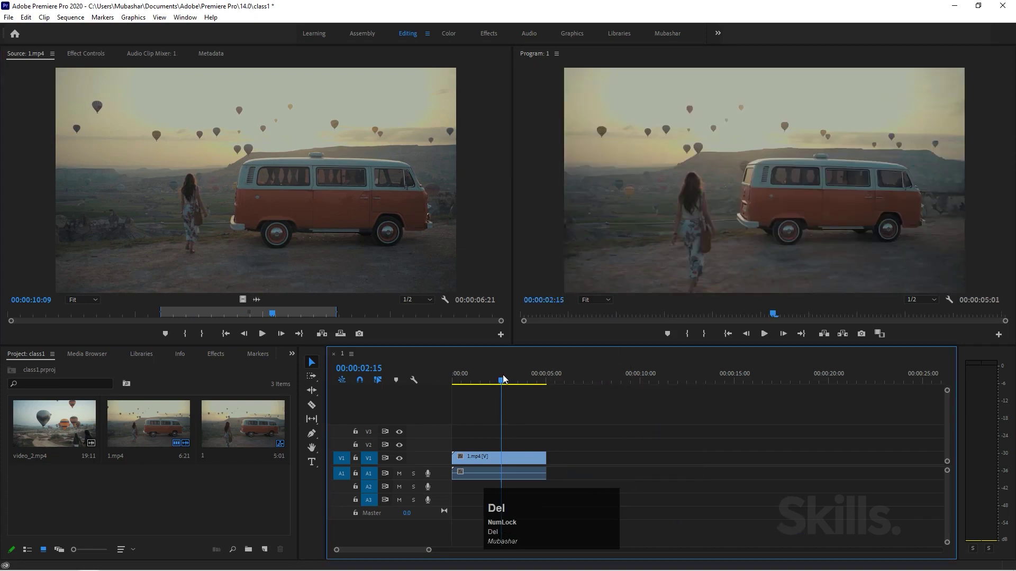
left_click_drag(477, 381, 511, 467)
Step: Load video_2.mp4 into the Source Monitor and mark a 6:07 balloon section with In/Out points
right_click(511, 467)
left_click_drag(479, 424, 222, 313)
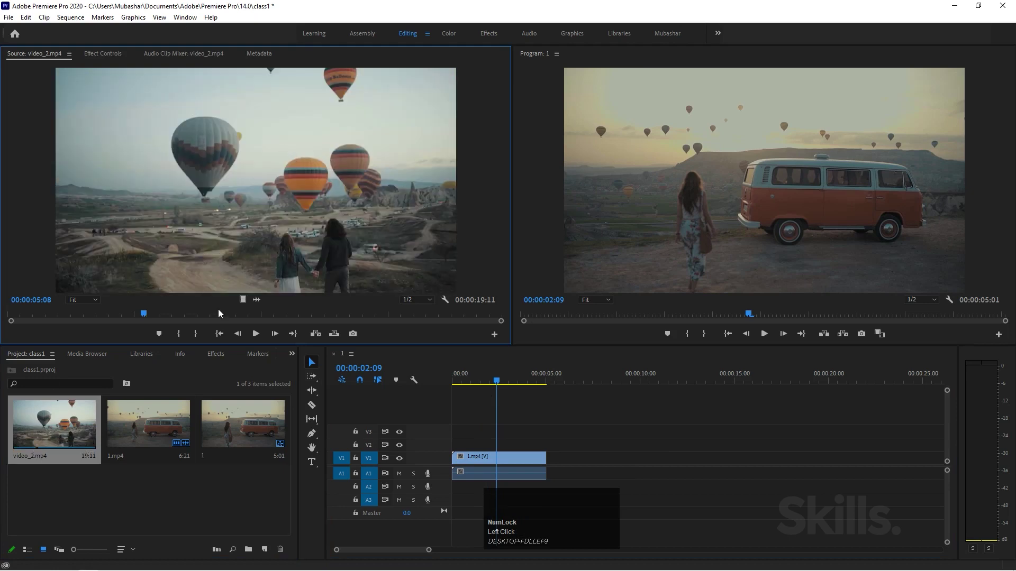
left_click(120, 318)
key("i")
left_click(140, 316)
key("o")
Step: Place the balloon section after the van clip, extending sequence 1 to 11:08, and select it
left_click_drag(290, 228, 568, 464)
key("Delete")
left_click_drag(576, 385, 615, 463)
left_click(616, 462)
right_click(609, 461)
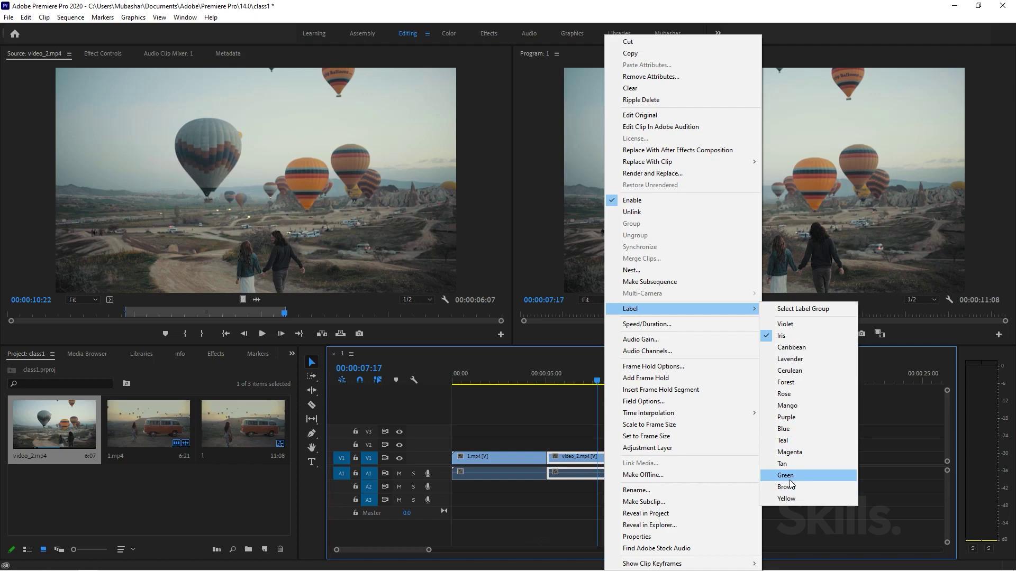
left_click_drag(794, 484, 592, 461)
right_click(593, 462)
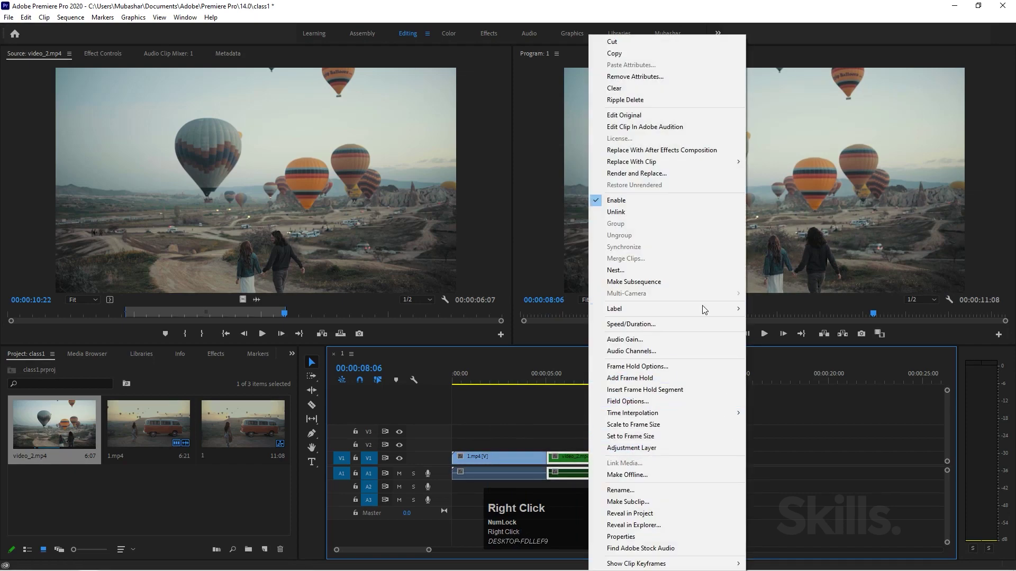
left_click(789, 431)
right_click(631, 461)
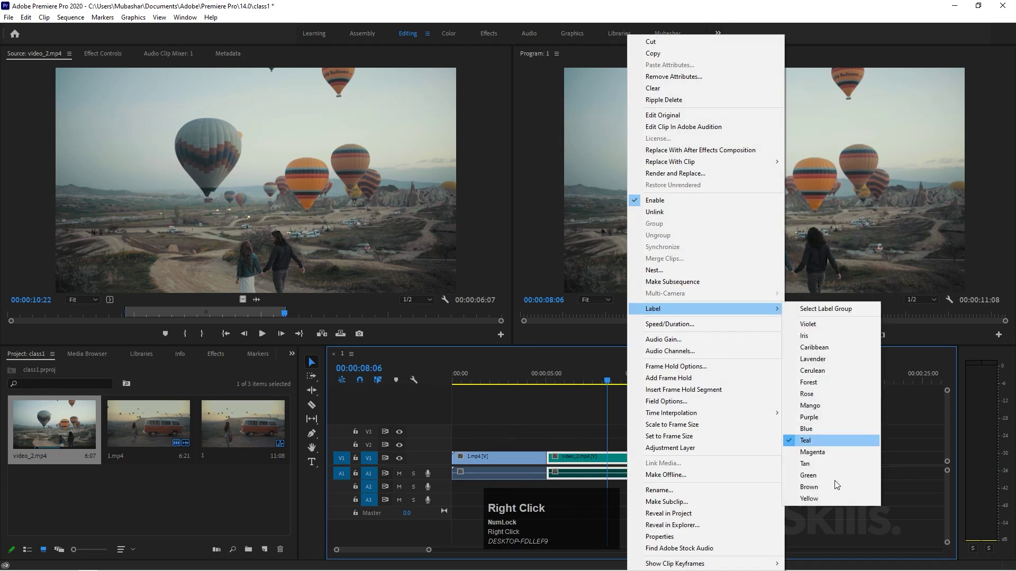